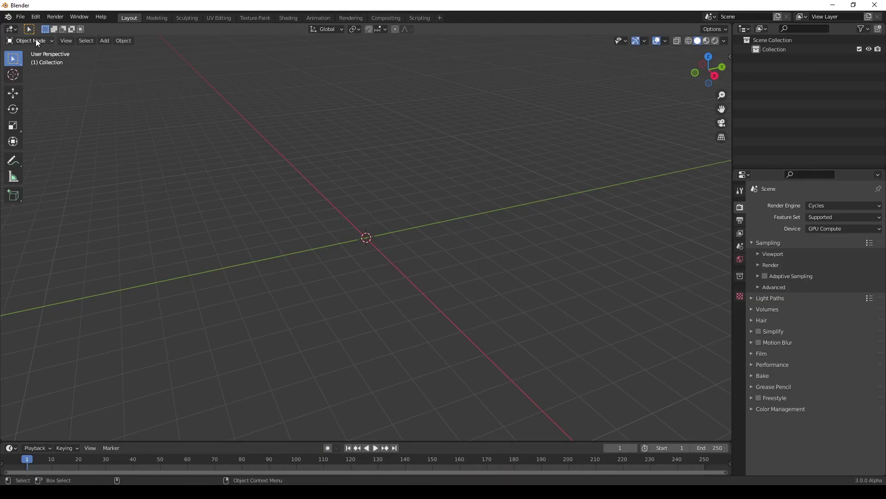
Step: Import Logo.svg as a curve, select it and rotate it 90° on X to stand upright
click(23, 21)
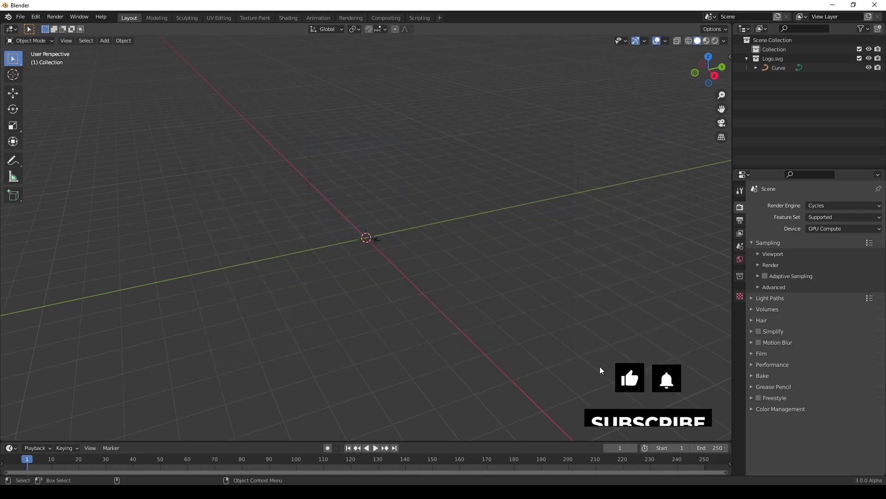
click(370, 254)
scroll(up, 3)
click(458, 236)
click(424, 290)
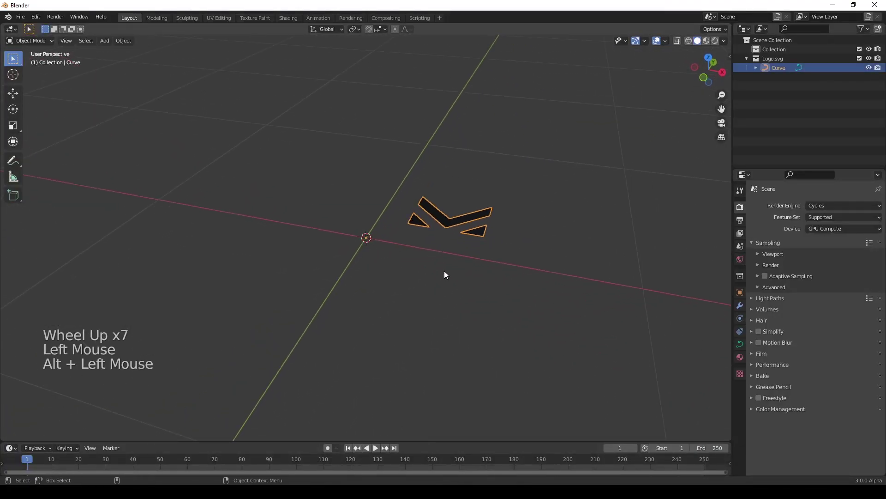
key(r)
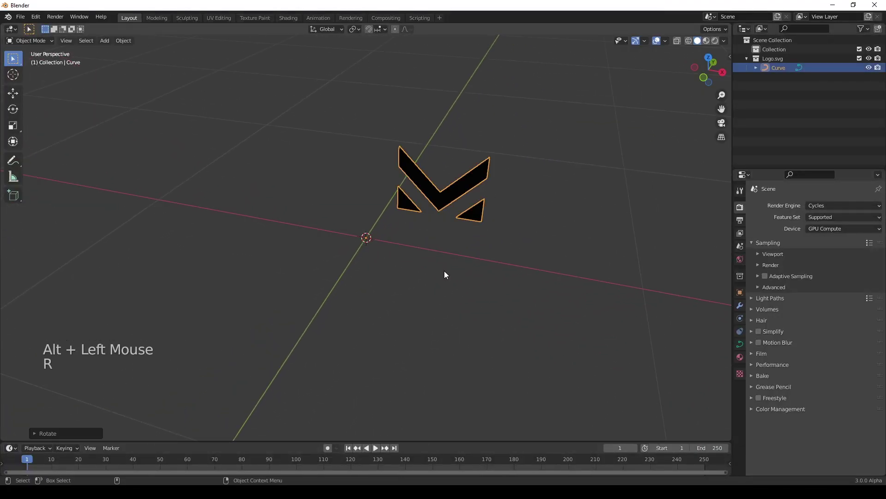
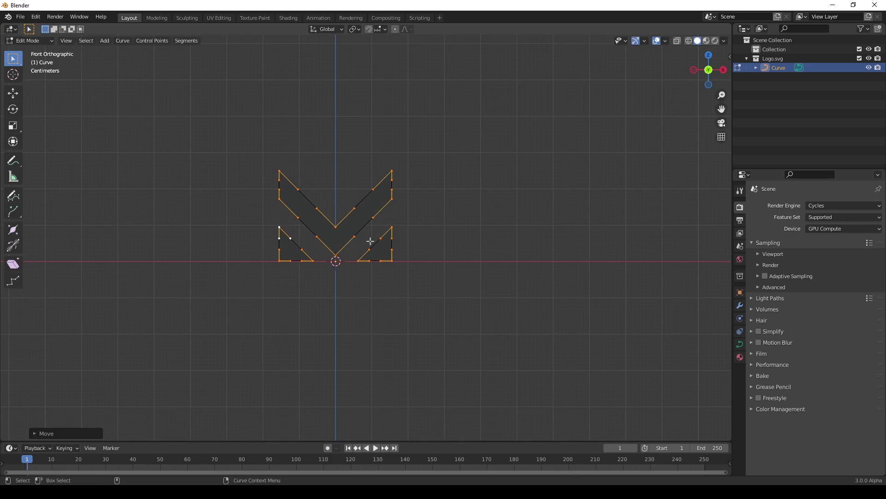
Step: Remove the imported SVGMat material slot from the logo in Object Mode
key(Tab)
click(362, 241)
scroll(up, 3)
click(739, 361)
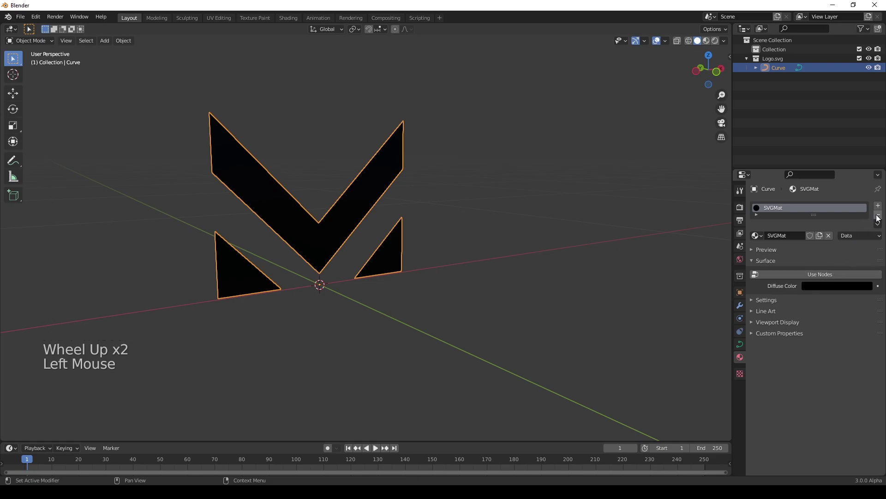
click(878, 217)
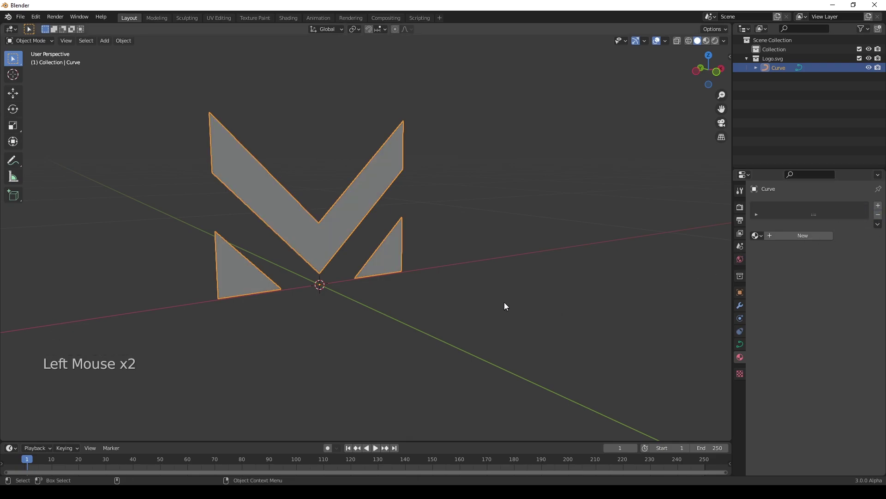
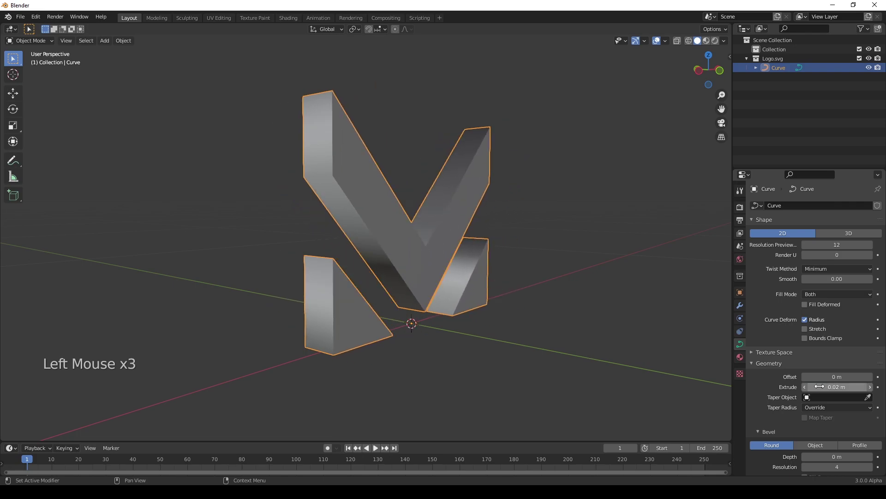
Step: Convert the selected 0.02 m extruded logo curve into a mesh via Convert To > Mesh
click(441, 249)
right_click(357, 176)
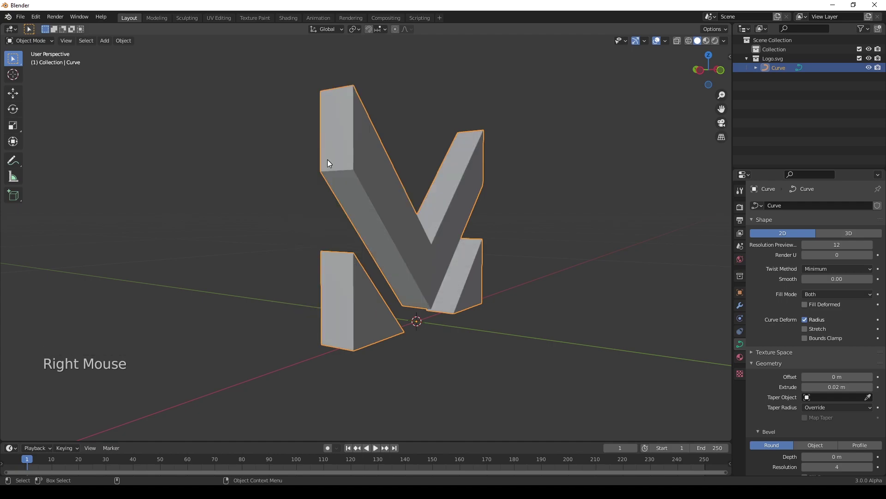
click(427, 224)
scroll(up, 3)
click(465, 236)
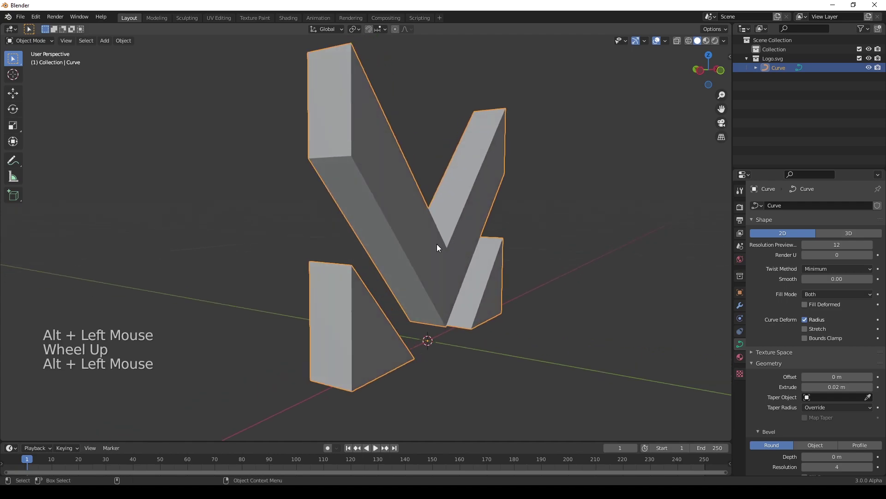
right_click(438, 247)
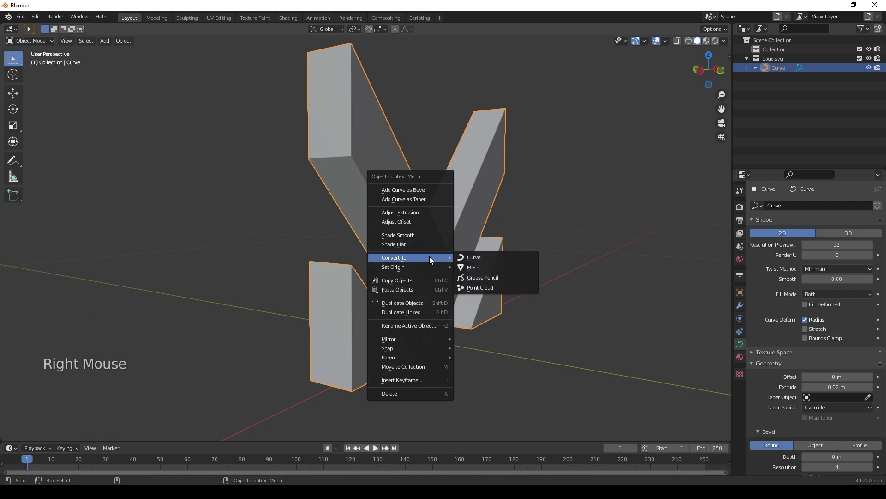
click(413, 246)
Step: Select all logo geometry in Edit Mode and merge duplicate vertices by distance, removing 24
key(Tab)
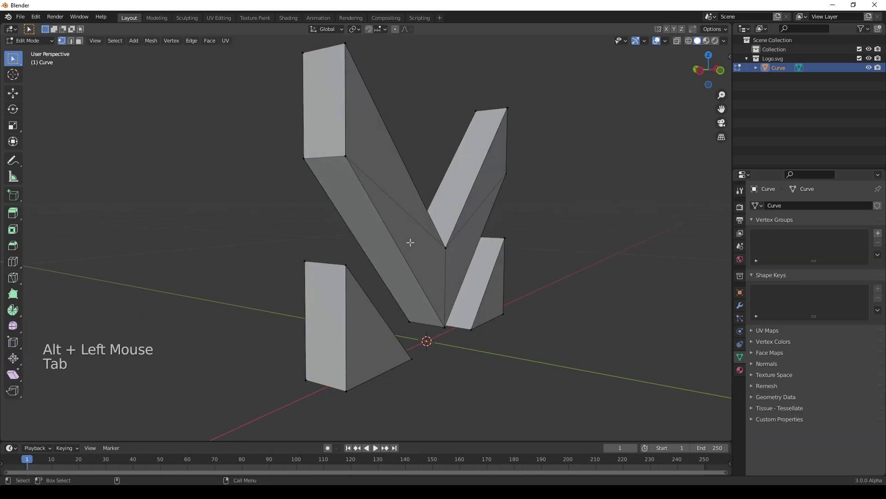
key(a)
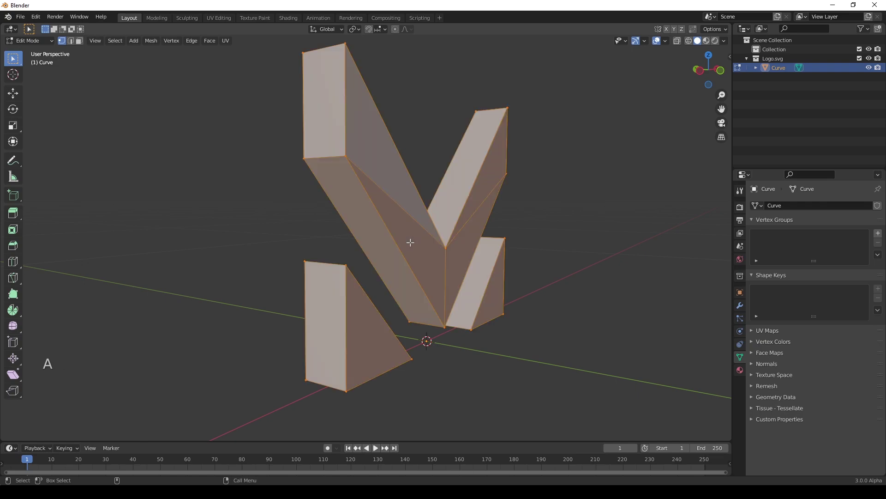
right_click(416, 245)
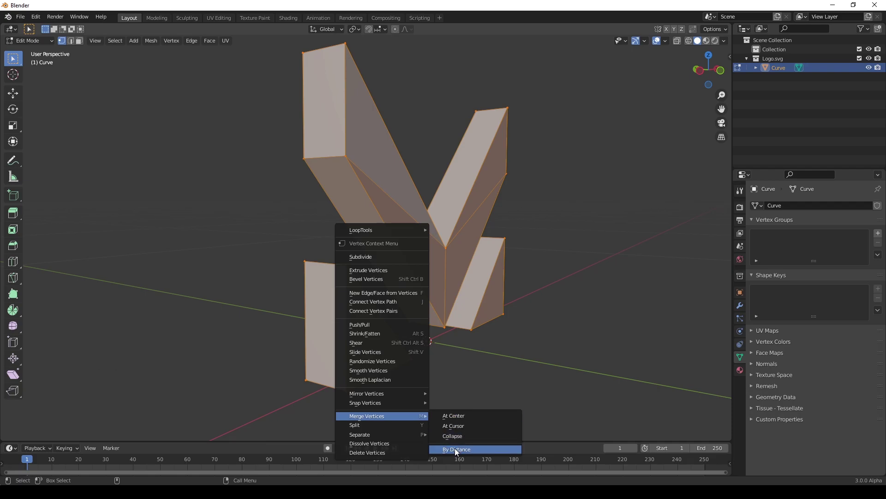
key(Tab)
Step: Add a Bevel modifier to the logo with Amount 0.001 m and 5 segments
click(741, 308)
click(782, 209)
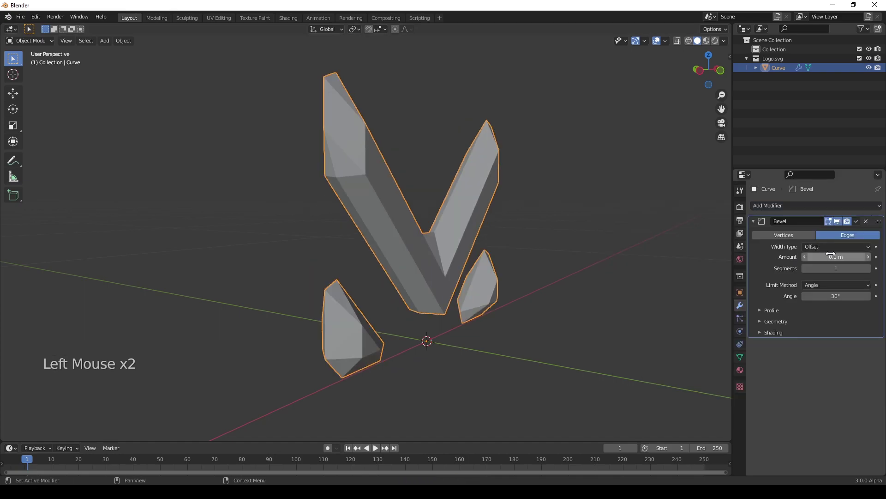
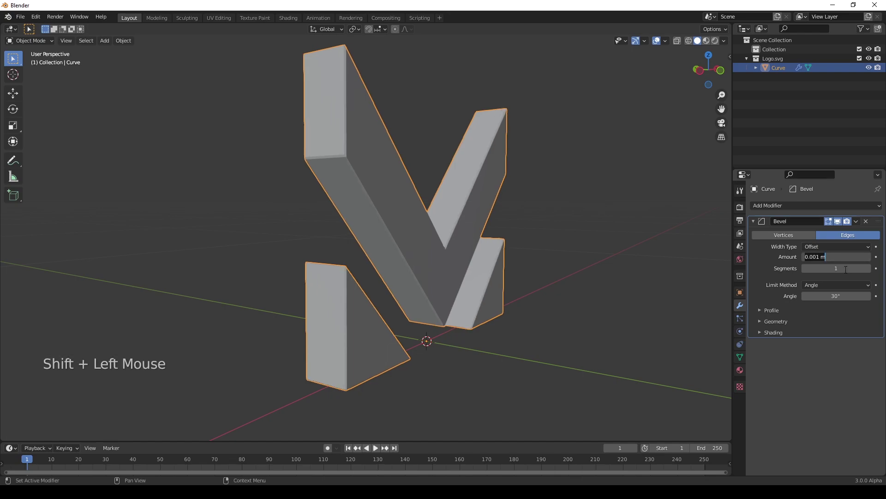
click(871, 273)
click(872, 274)
click(871, 273)
click(871, 273)
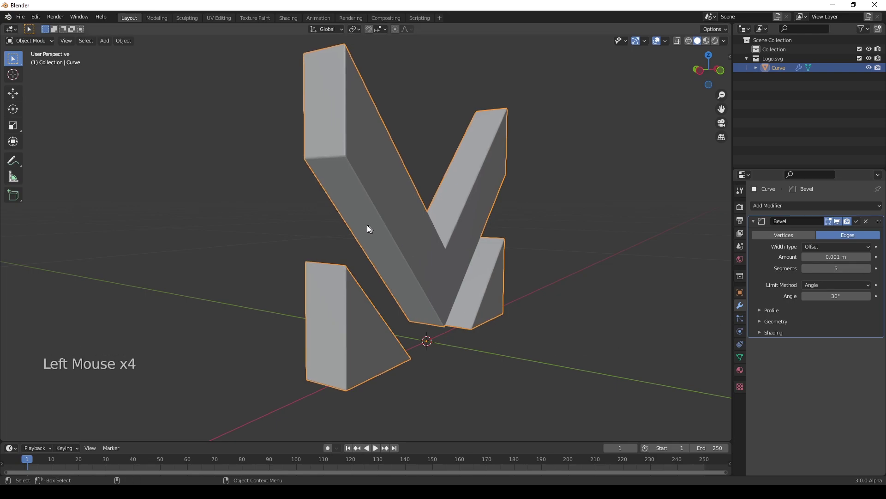
click(363, 208)
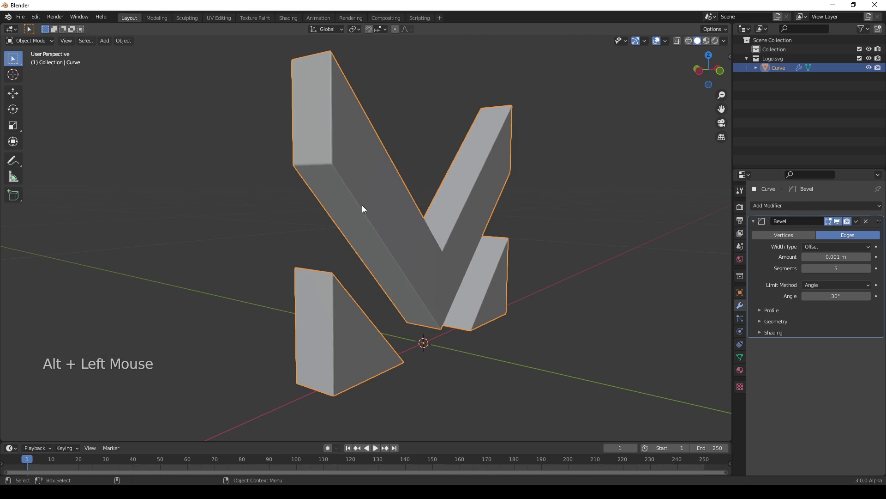
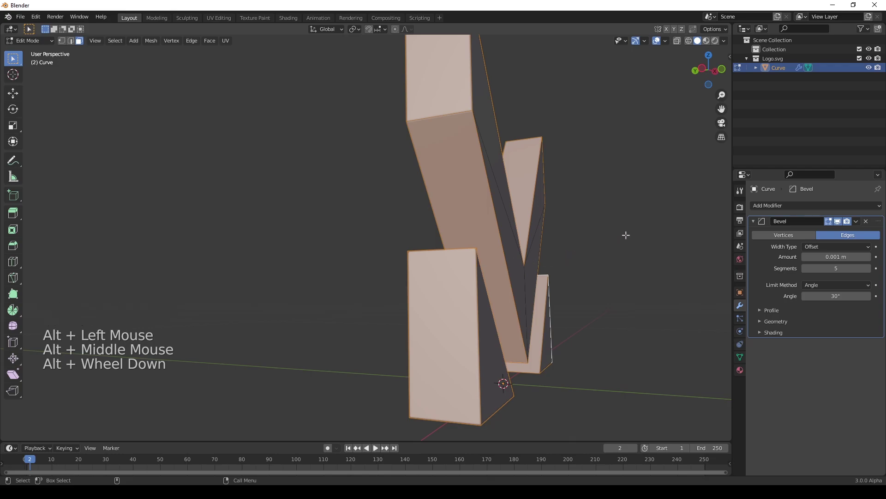
Step: Inset the selected front faces of the logo to create a narrow border
key(i)
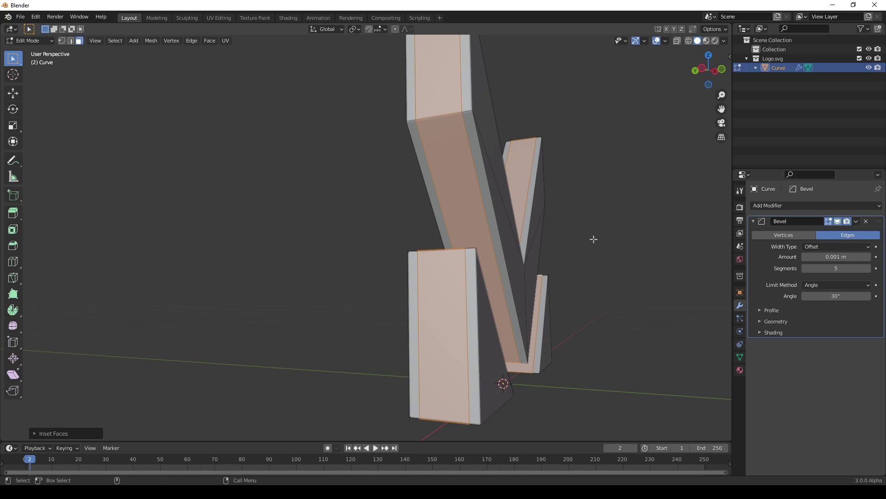
right_click(605, 243)
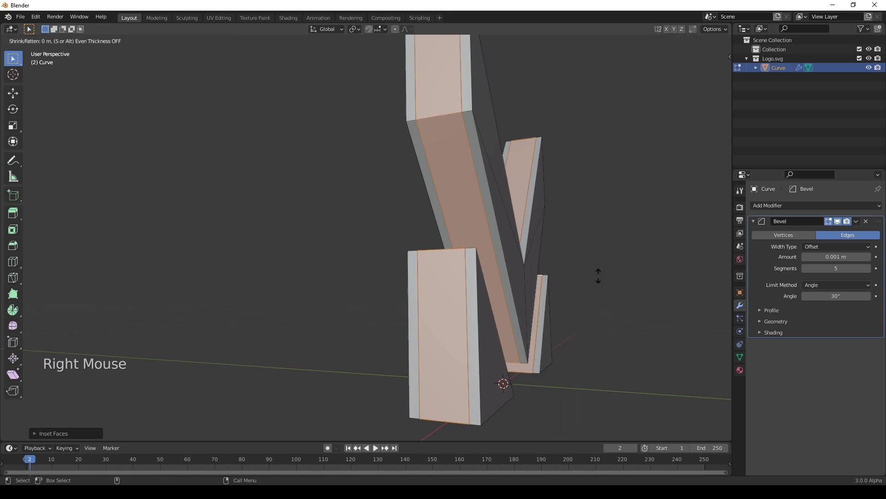
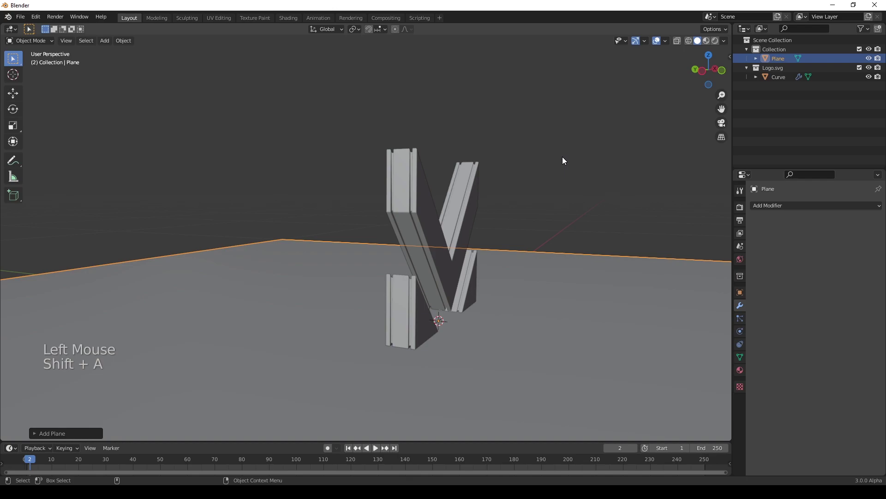
Step: Rotate the new plane 90° on X and move it along Y behind the logo
key(r)
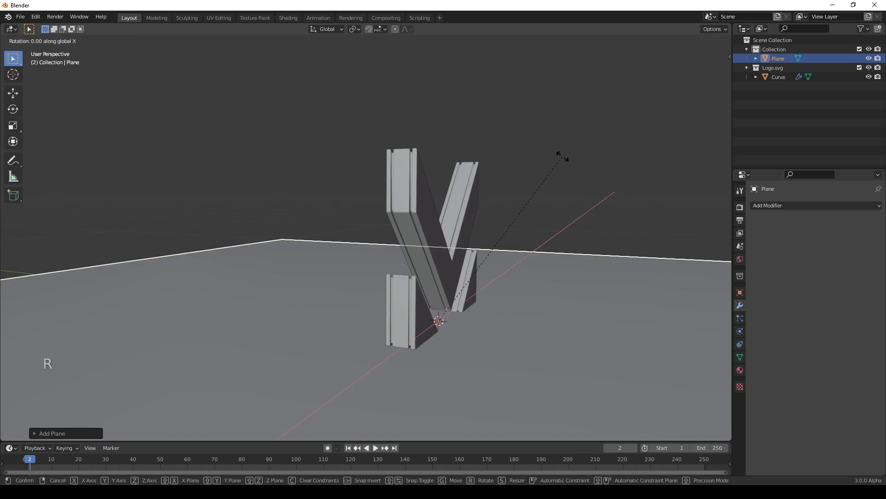
click(447, 236)
scroll(up, 3)
click(457, 238)
key(g)
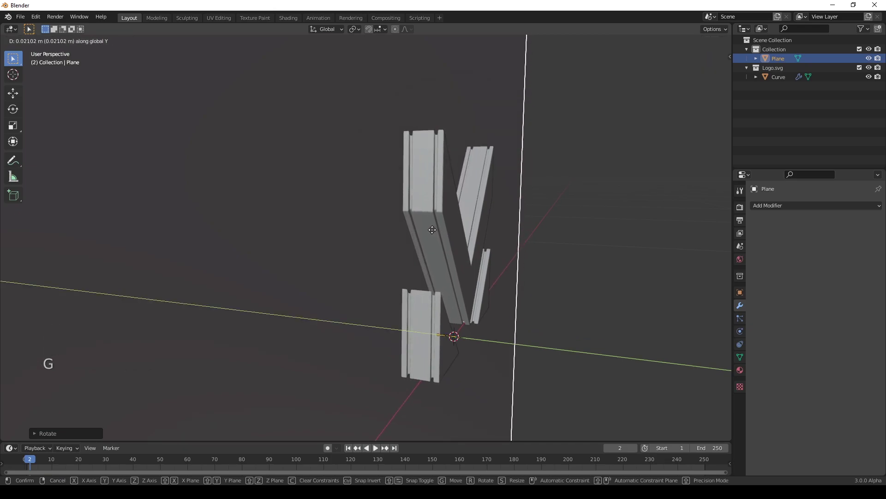
click(450, 246)
middle_click(434, 221)
click(415, 257)
scroll(down, 3)
middle_click(431, 256)
scroll(down, 3)
Step: Scale the plane up into a large backdrop and apply its scale with Ctrl+A
key(s)
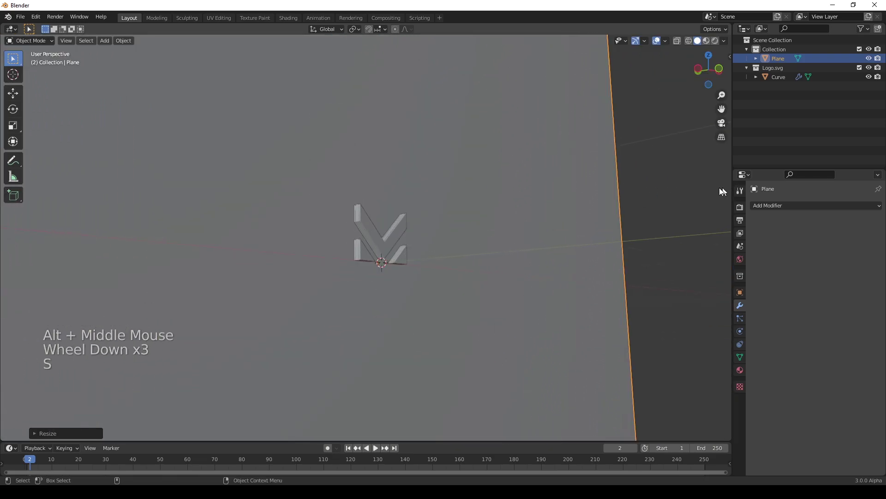
key(ctrl+a)
click(426, 235)
scroll(up, 3)
click(429, 260)
middle_click(437, 255)
scroll(up, 3)
click(424, 263)
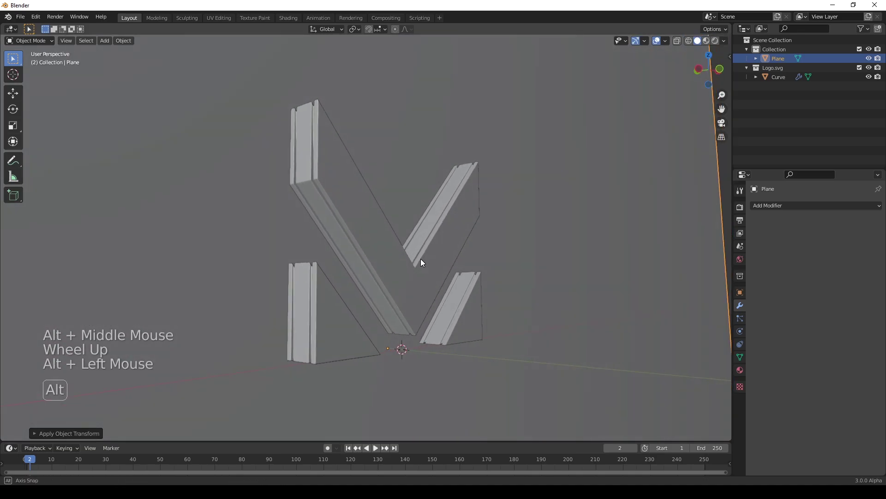
middle_click(425, 262)
Step: Add a camera, set render resolution to 1500 × 1500 px and move the camera to frame the logo
key(shift+a)
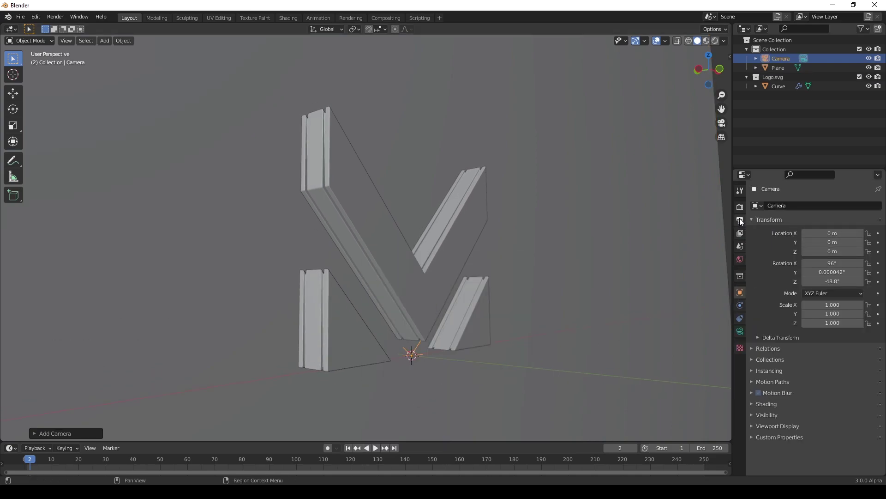
click(742, 221)
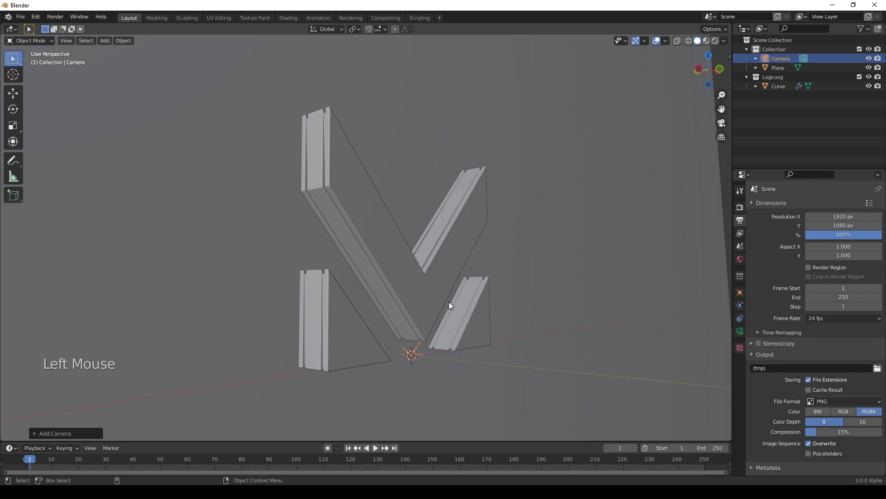
key(ctrl+alt+KP_0)
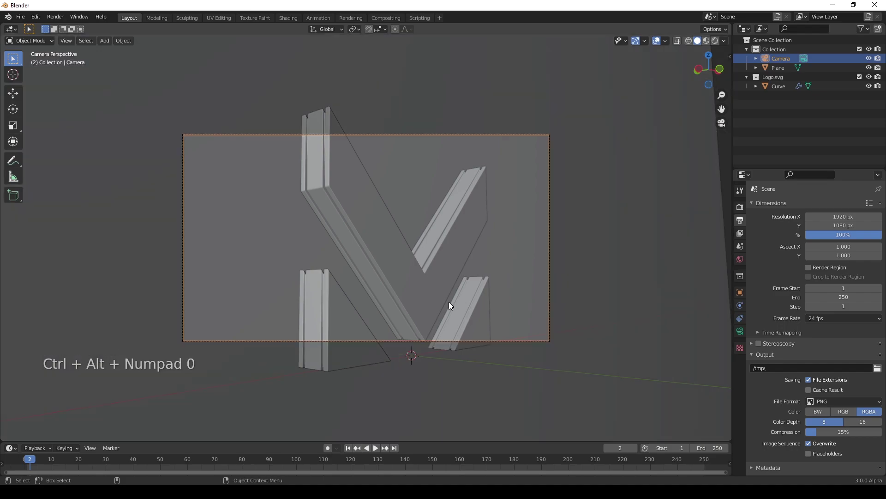
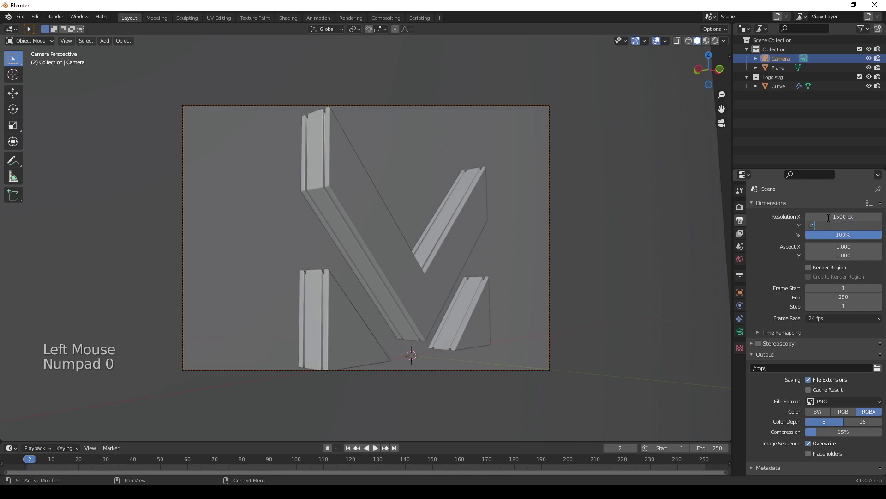
key(KP_0)
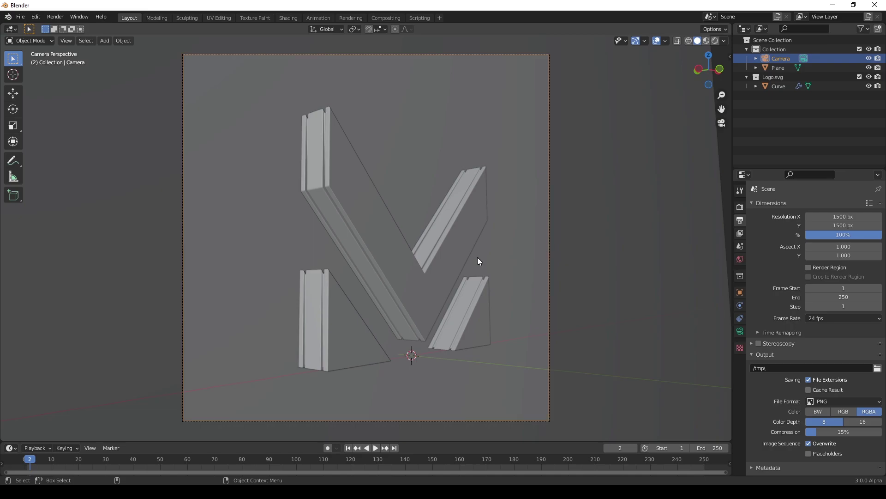
key(g)
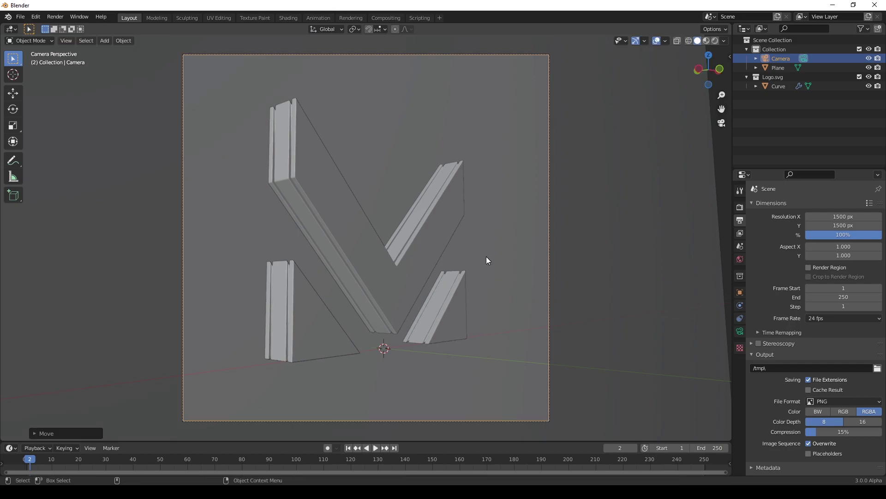
Step: Enable Lock Camera to View and navigate to reframe the logo through the camera
key(n)
click(729, 101)
click(679, 171)
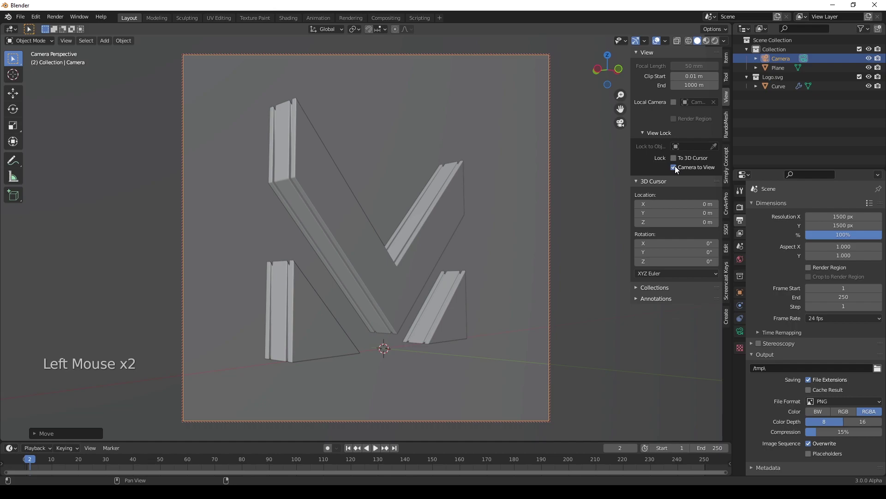
key(n)
click(405, 251)
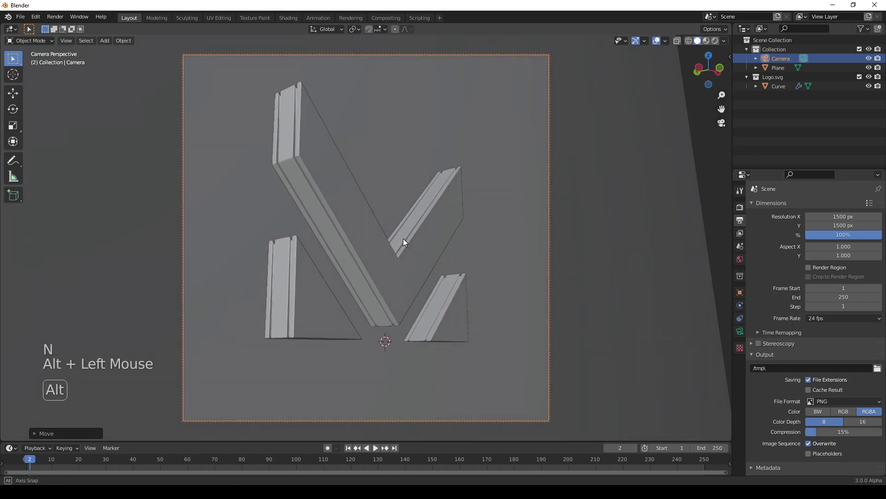
middle_click(407, 242)
click(407, 250)
middle_click(418, 251)
Step: Disable Lock Camera to View again and hide the sidebar
key(n)
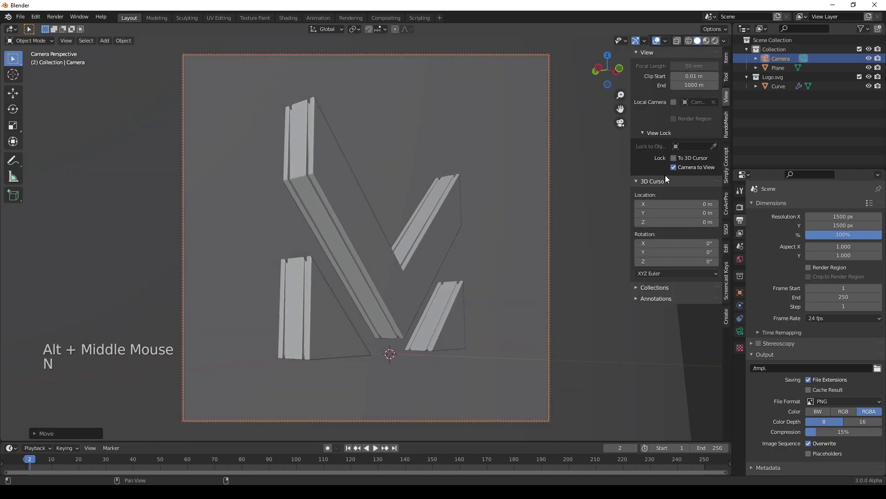
click(675, 173)
key(n)
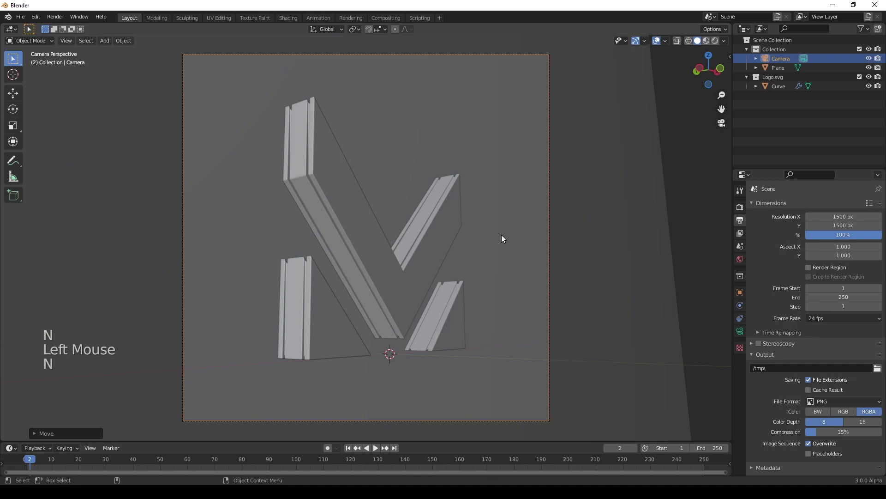
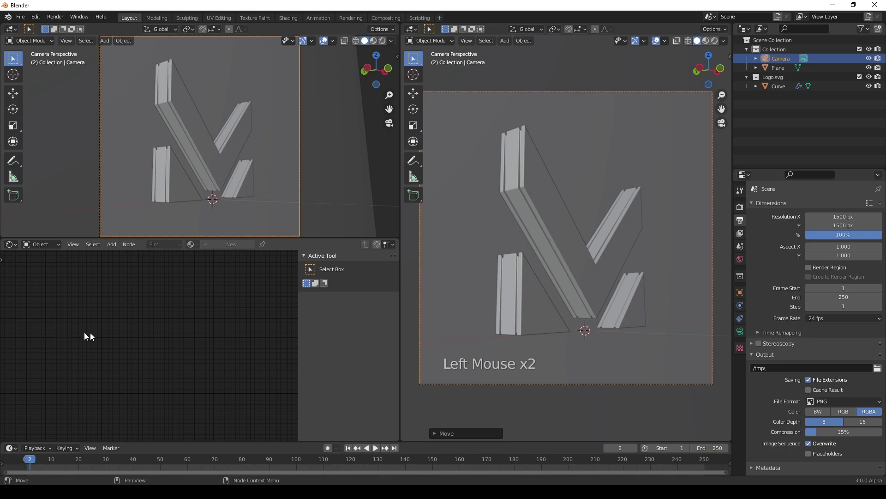
Step: Create a new material for the logo and switch the viewport to Rendered shading
key(n)
click(542, 207)
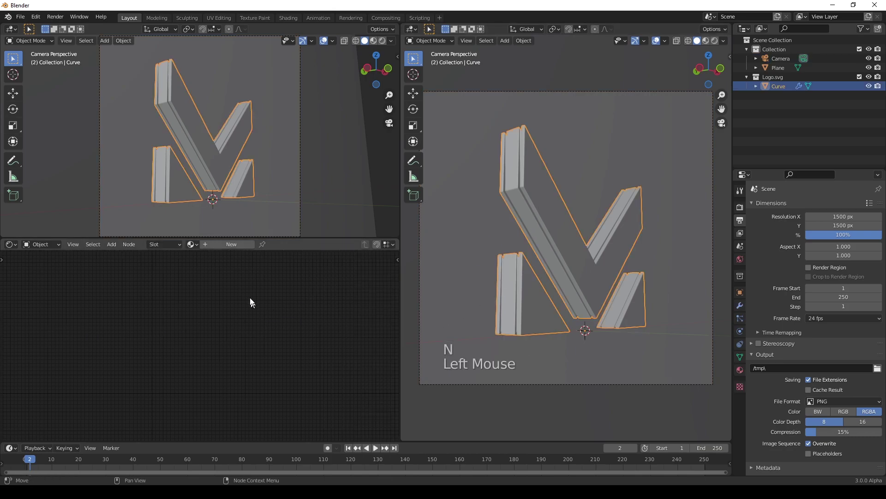
click(235, 250)
scroll(up, 3)
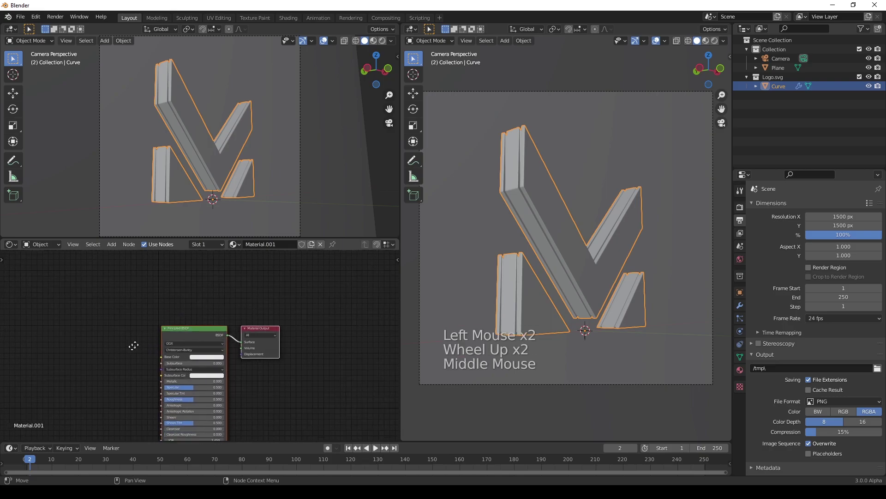
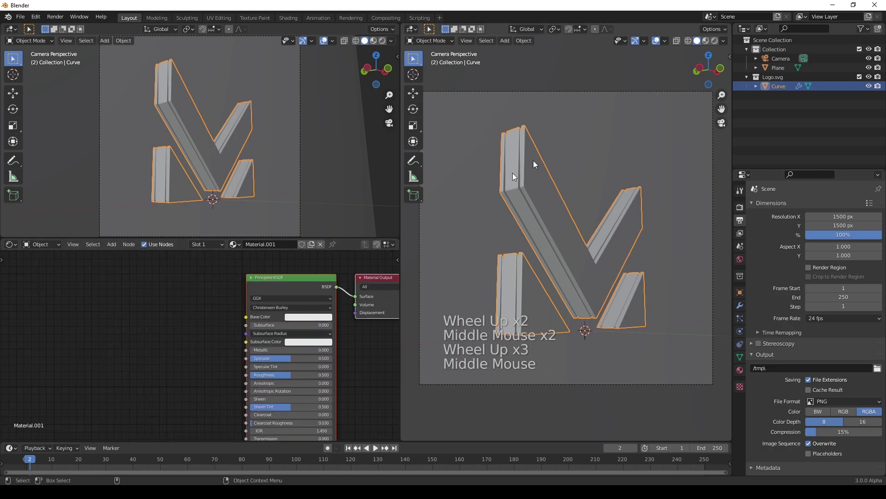
click(714, 44)
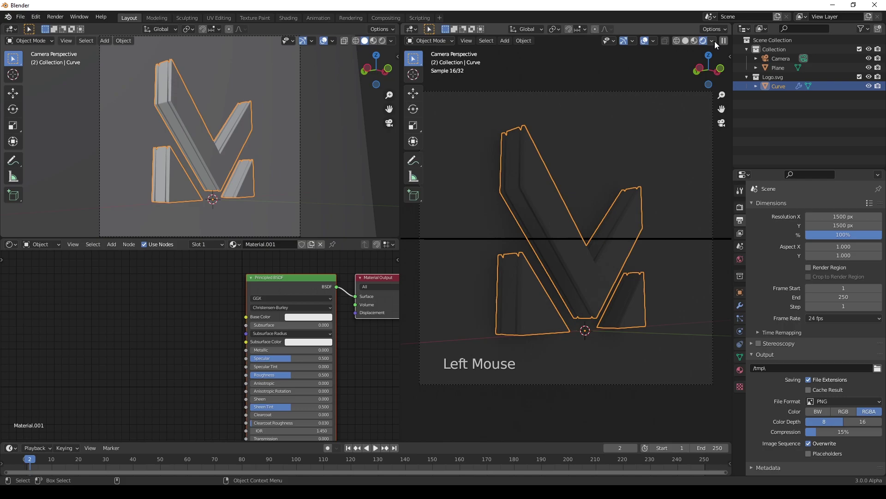
click(715, 44)
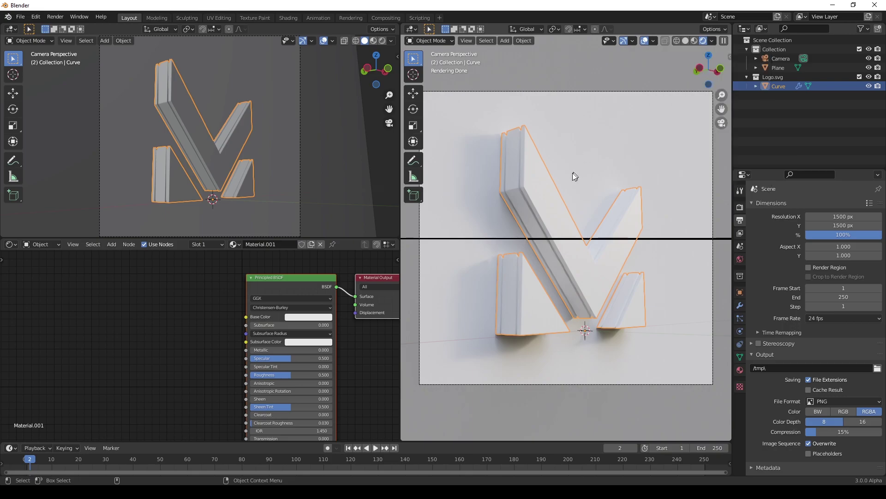
Step: Set the logo material's Base Color to a shiny gold
click(313, 319)
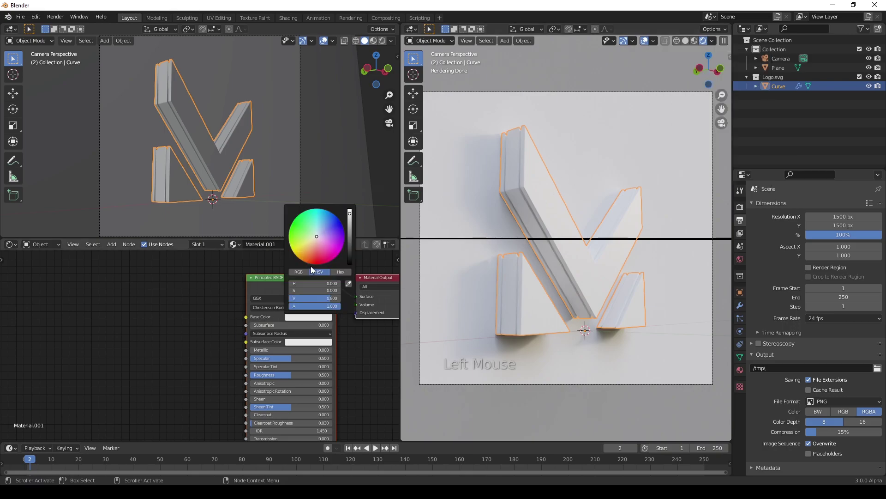
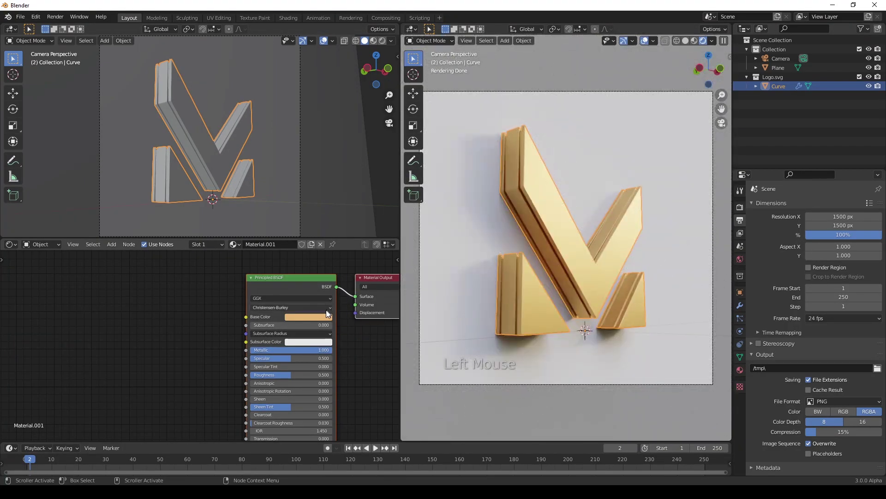
click(313, 321)
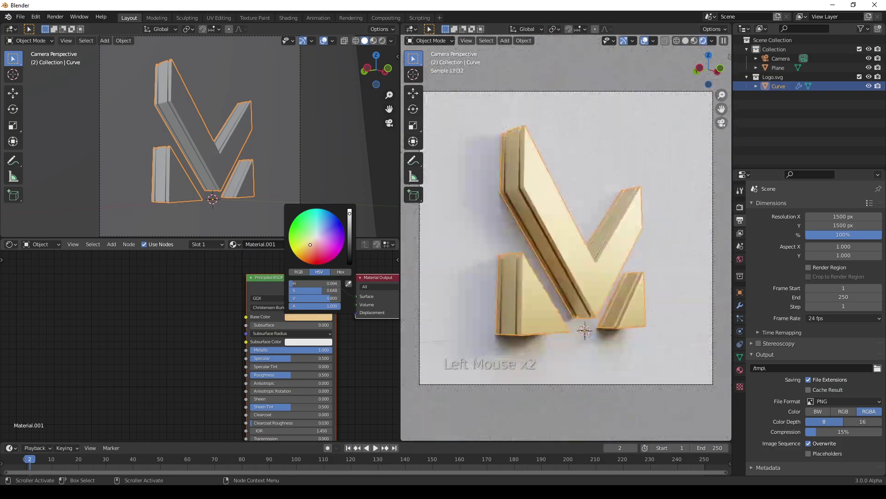
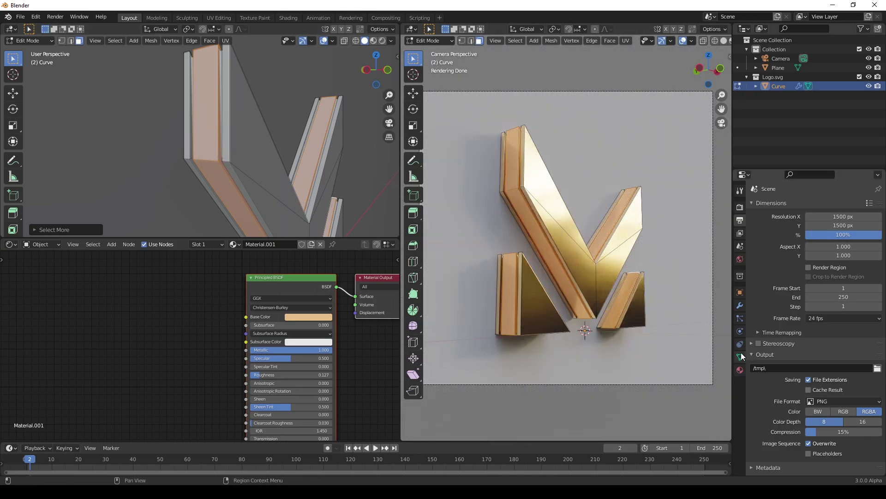
Step: Add a second material slot on the logo and name the materials Gold and Chrome
click(741, 370)
click(881, 206)
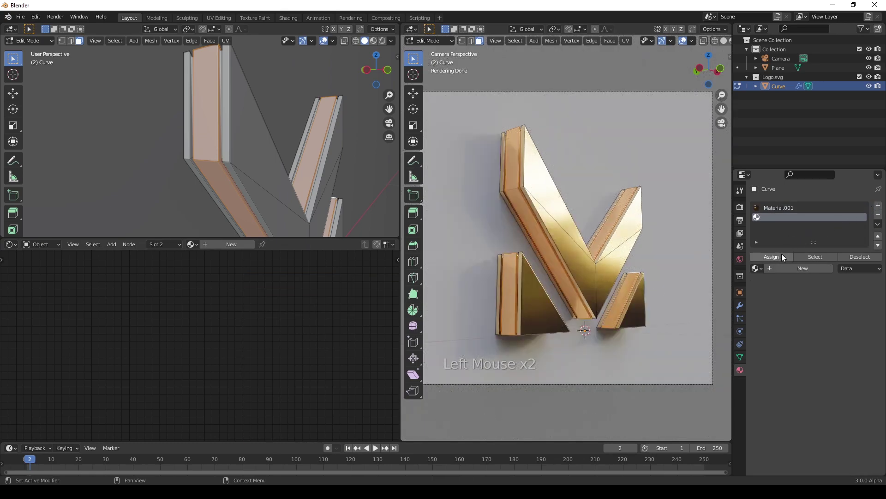
click(797, 271)
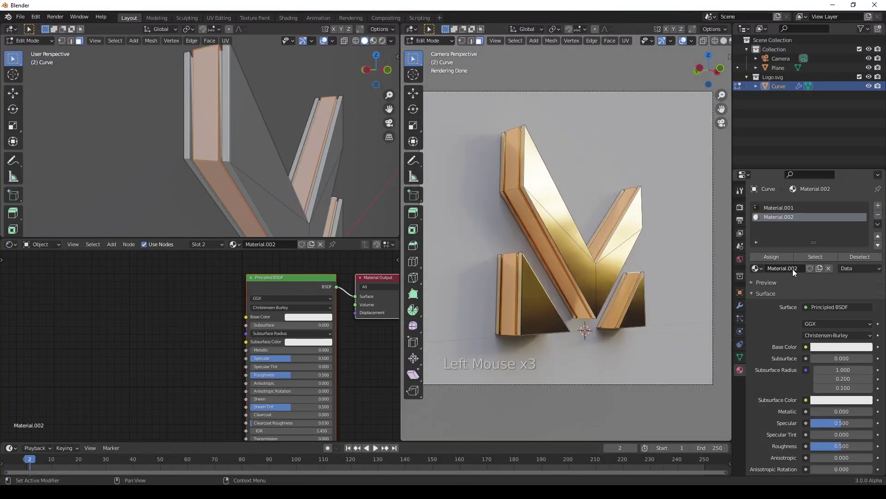
double_click(786, 213)
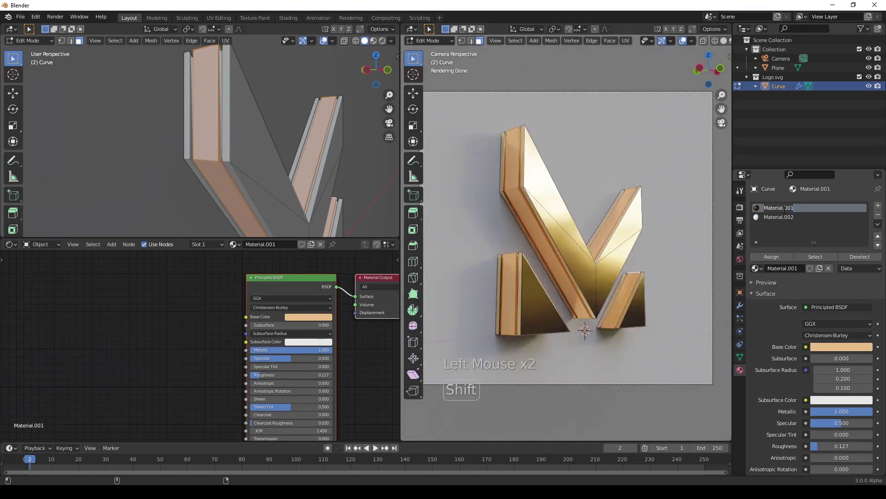
double_click(786, 218)
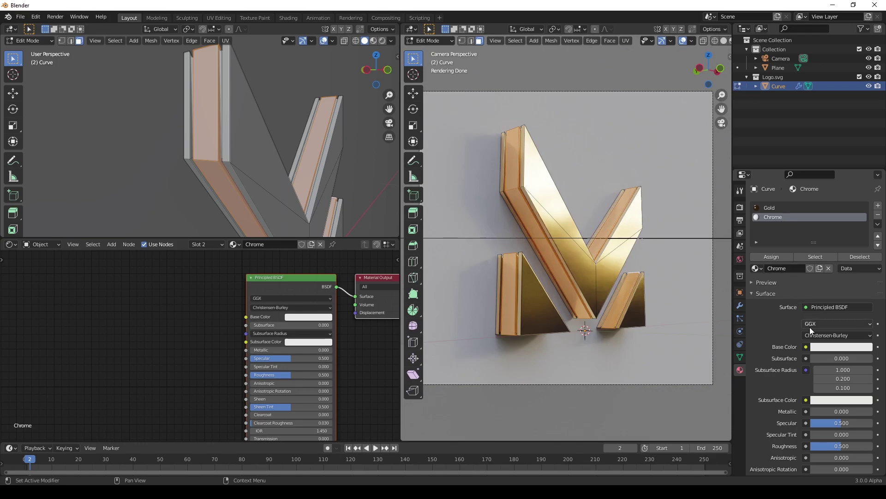
Step: Make Chrome fully metallic with a dark base colour and assign it to the side faces
click(816, 415)
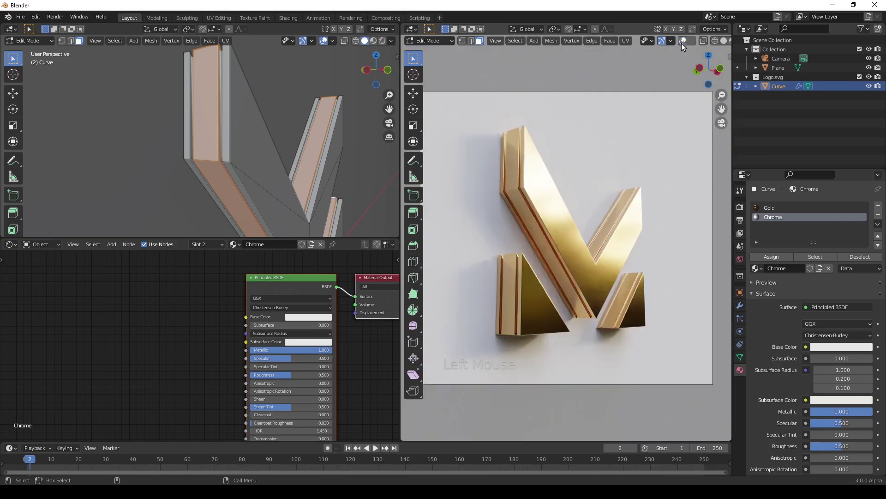
click(836, 351)
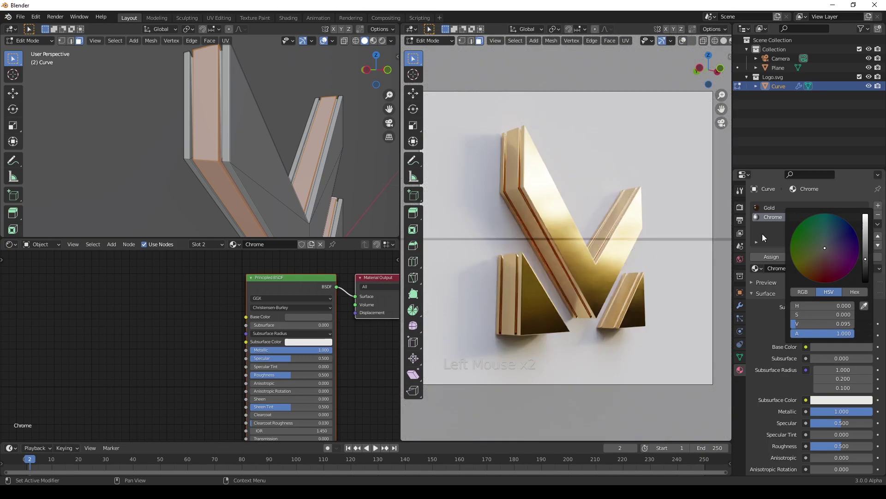
click(773, 258)
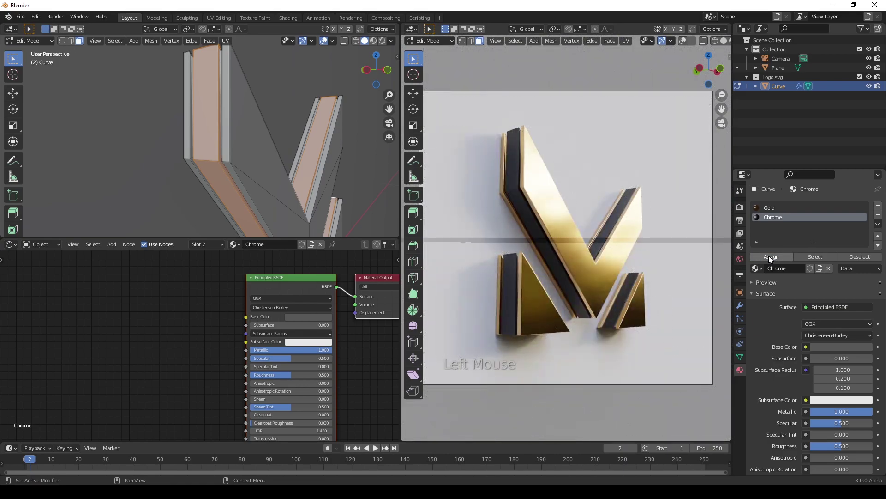
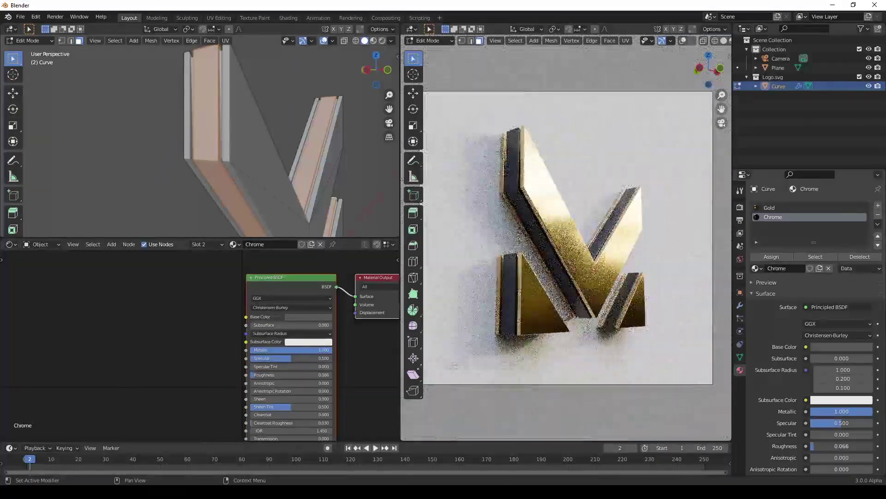
click(854, 347)
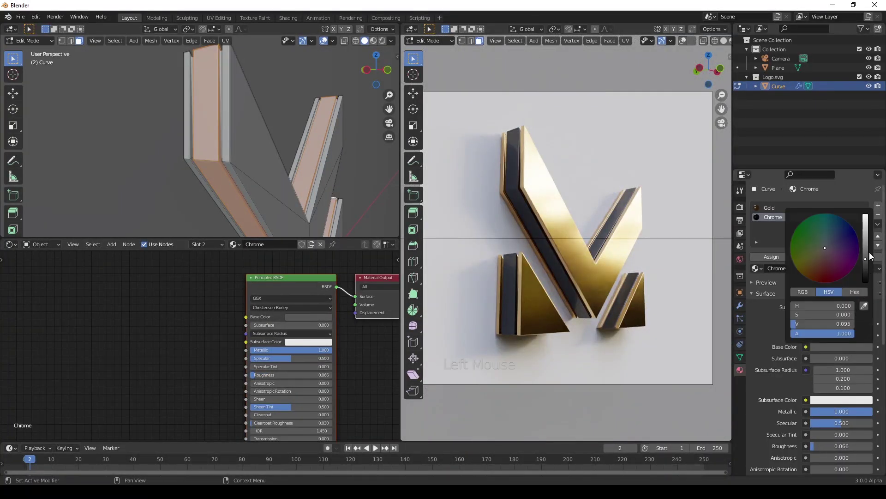
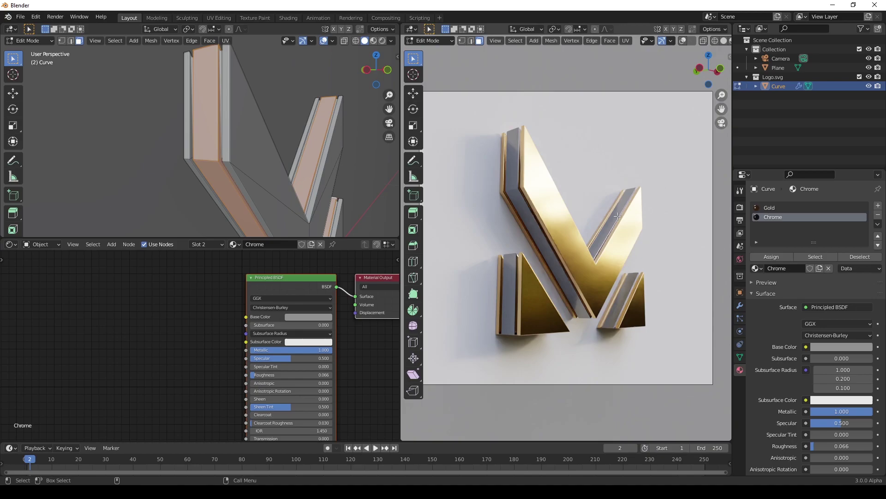
Step: Leave edit mode, select the backdrop plane and start renaming its material
key(Tab)
click(573, 127)
key(Tab)
click(241, 249)
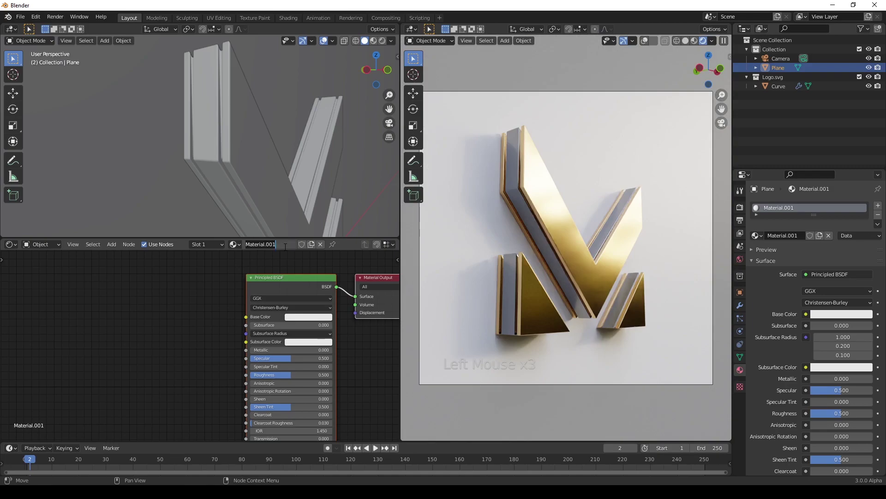
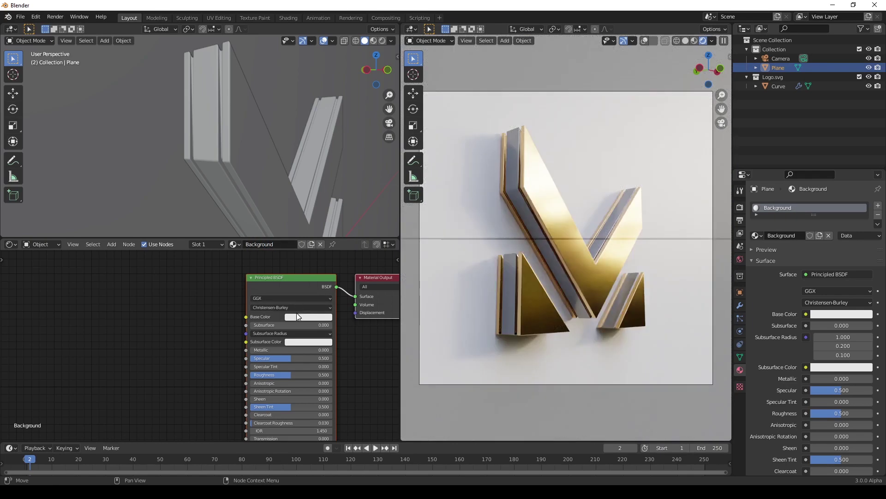
Step: Name the material Background, darken its base colour and lower Roughness to about 0.13
click(303, 320)
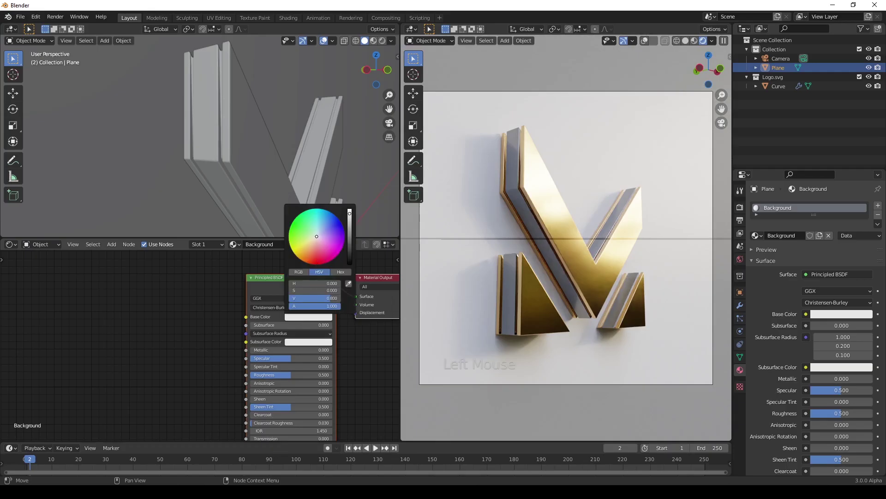
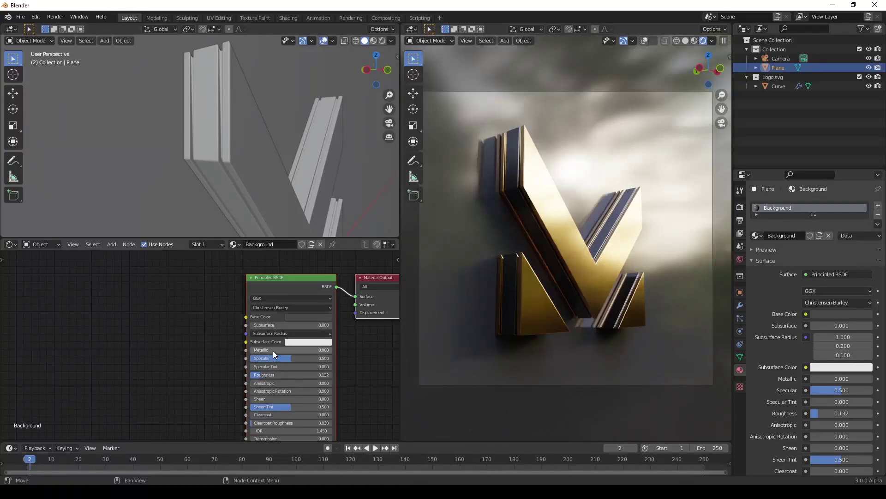
click(274, 353)
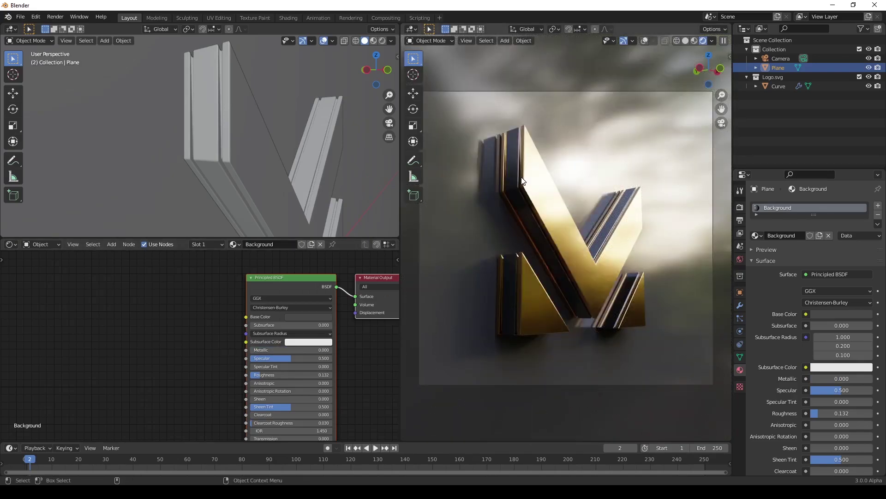
scroll(down, 3)
scroll(down, 3)
click(283, 189)
middle_click(273, 181)
scroll(down, 3)
click(252, 155)
Step: Add a Point light and move it beside the logo in top and front views
click(333, 159)
key(shift+a)
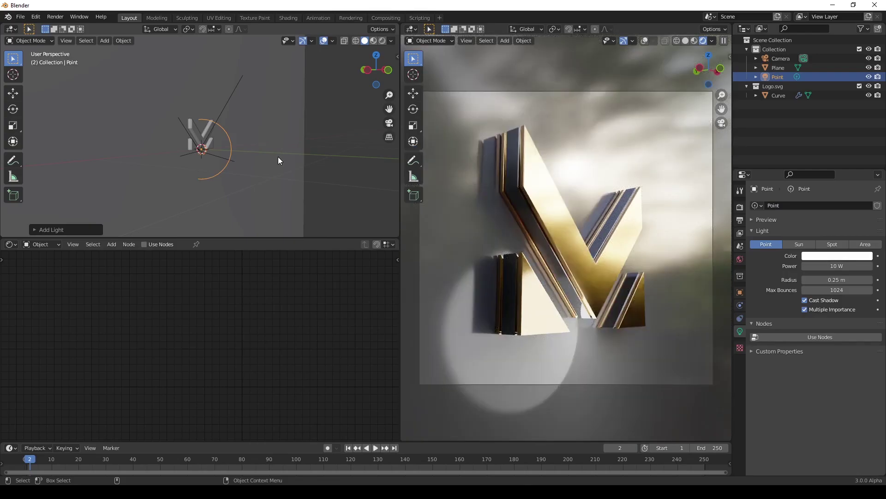
key(KP_1)
key(g)
key(KP_7)
key(g)
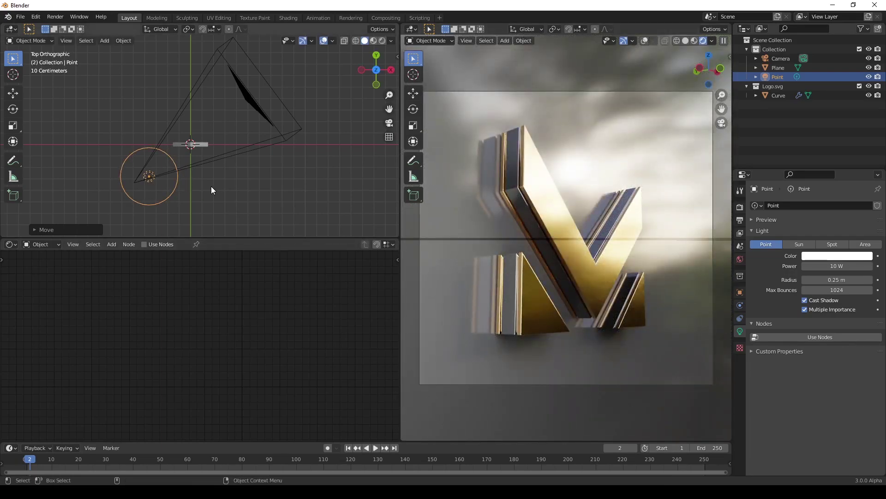
key(KP_1)
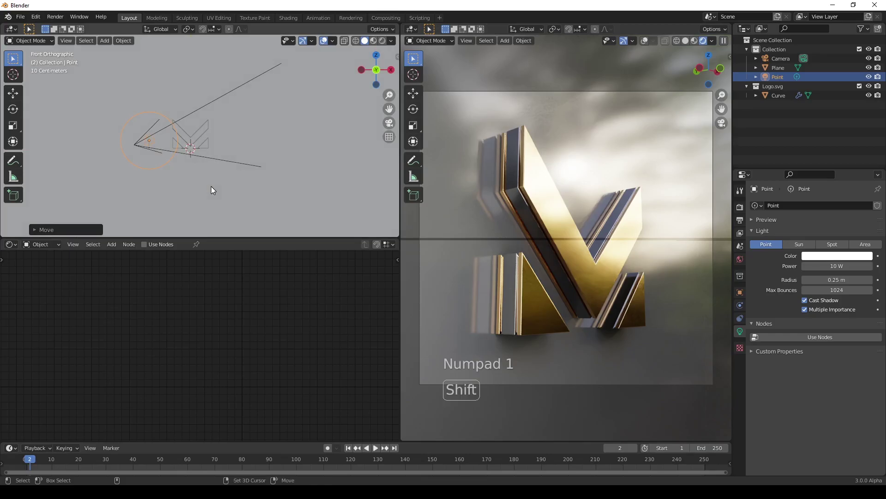
Step: Duplicate the point light and place the copy above the logo
key(shift+d)
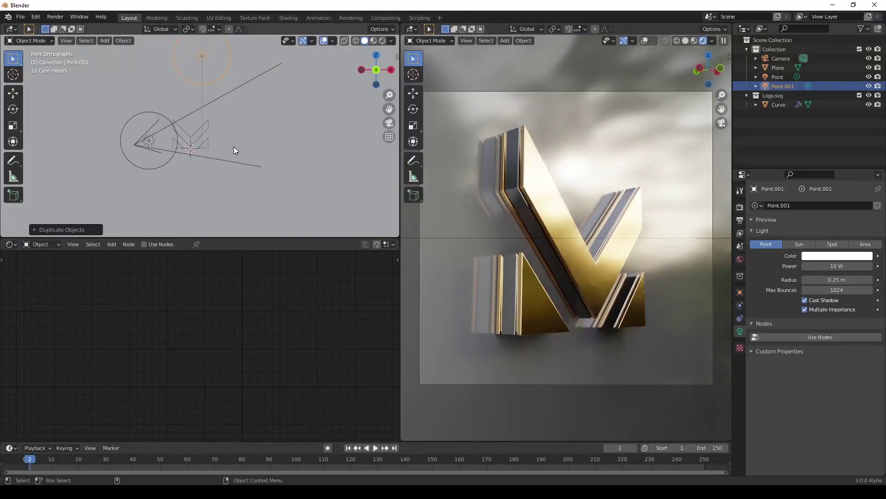
key(g)
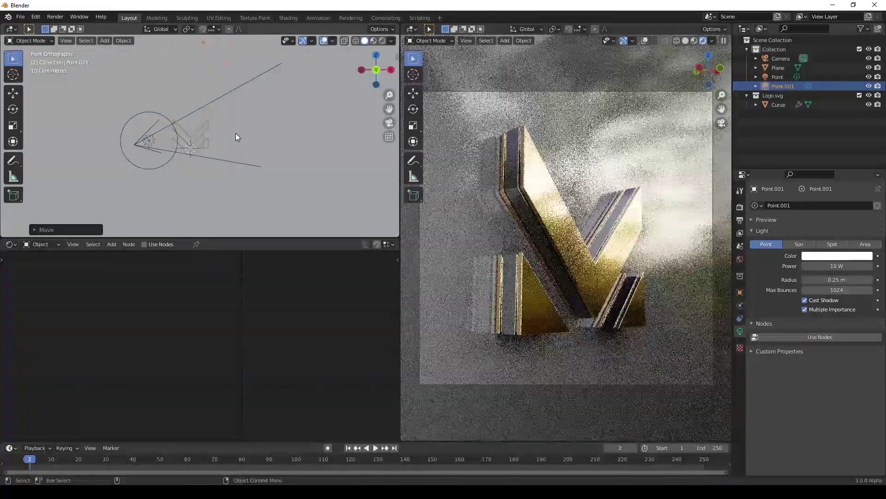
Step: Set the backdrop plane's Specular to about 0.2 and go to the World properties
click(447, 210)
click(288, 360)
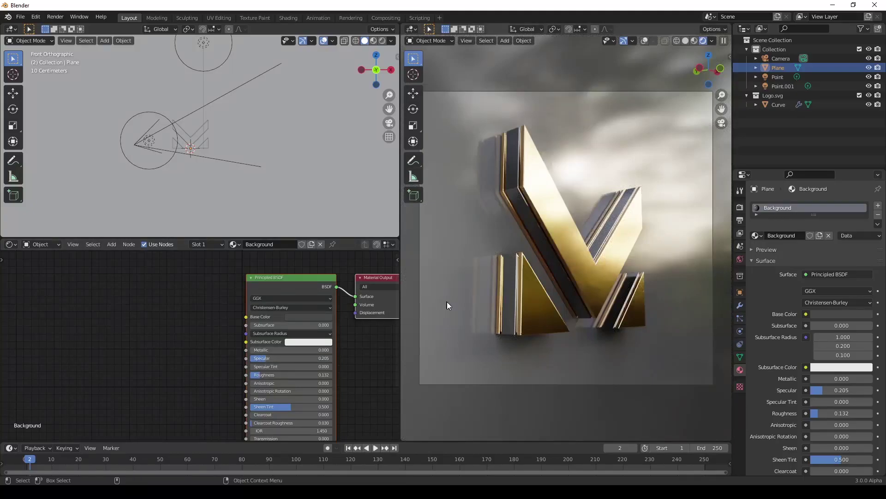
click(748, 265)
Step: Drive the World colour with an Environment Texture and load the Montreal loft .exr HDRI
click(811, 266)
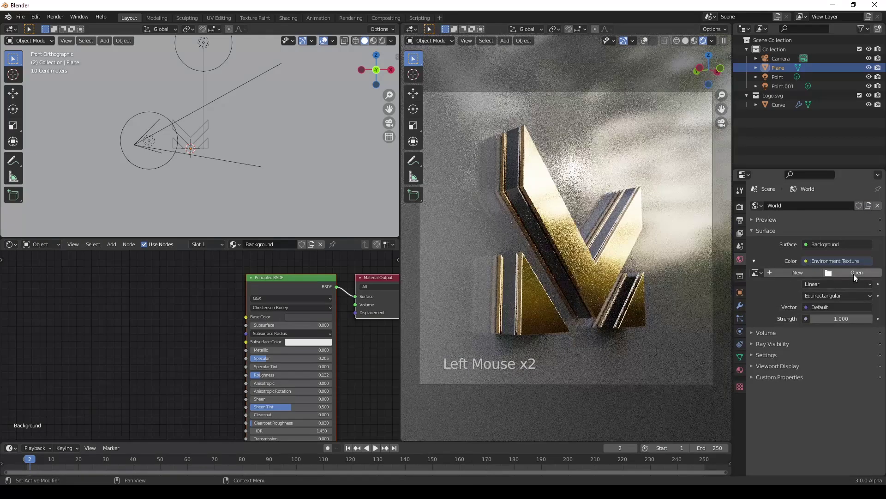
click(855, 275)
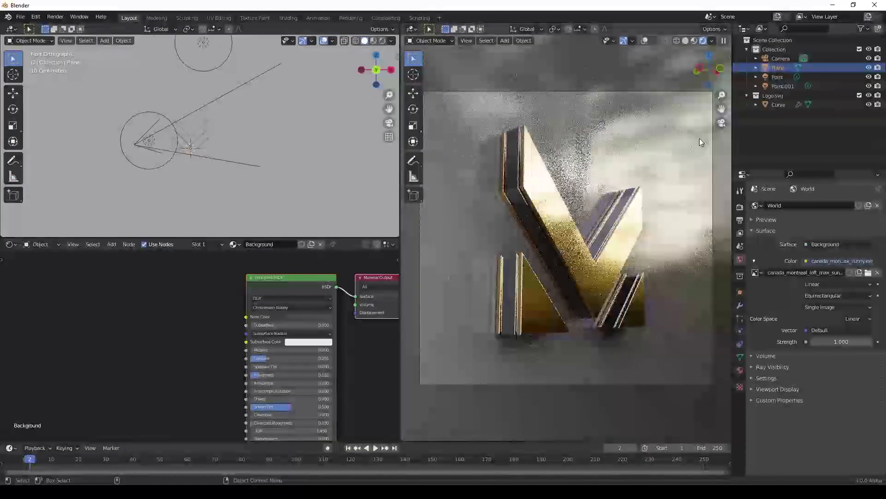
click(41, 244)
middle_click(81, 302)
click(256, 314)
click(177, 323)
Step: Add a Mapping node feeding the environment texture's vector input so the HDRI can rotate
key(shift+a)
key(p)
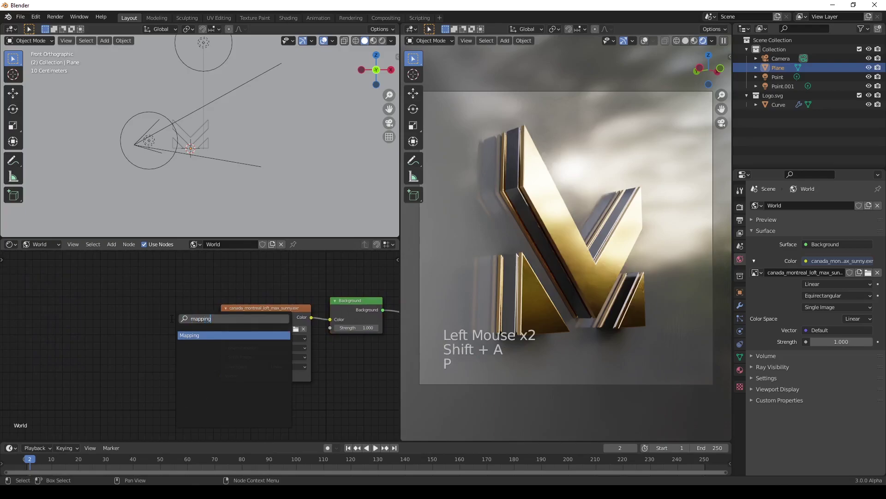
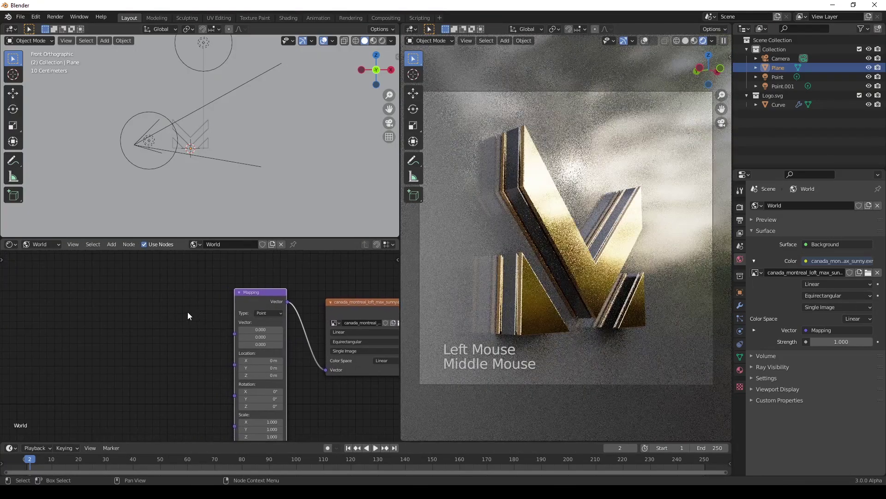
key(shift+a)
key(o)
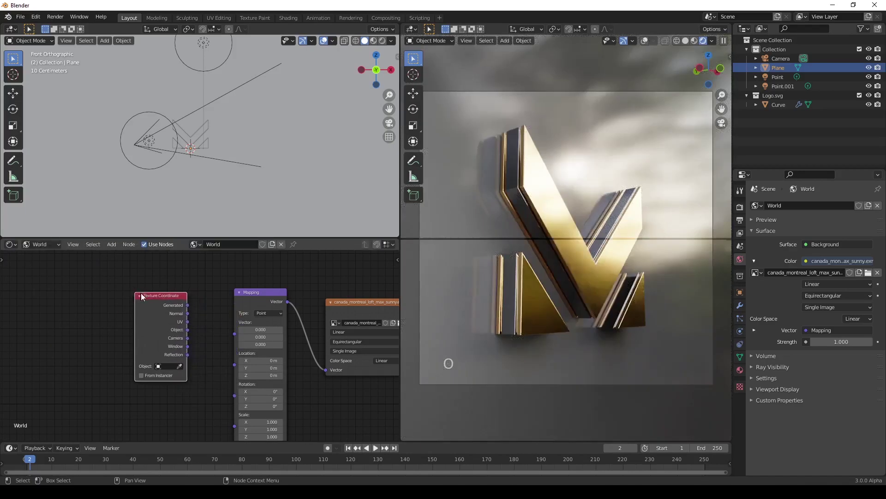
click(191, 307)
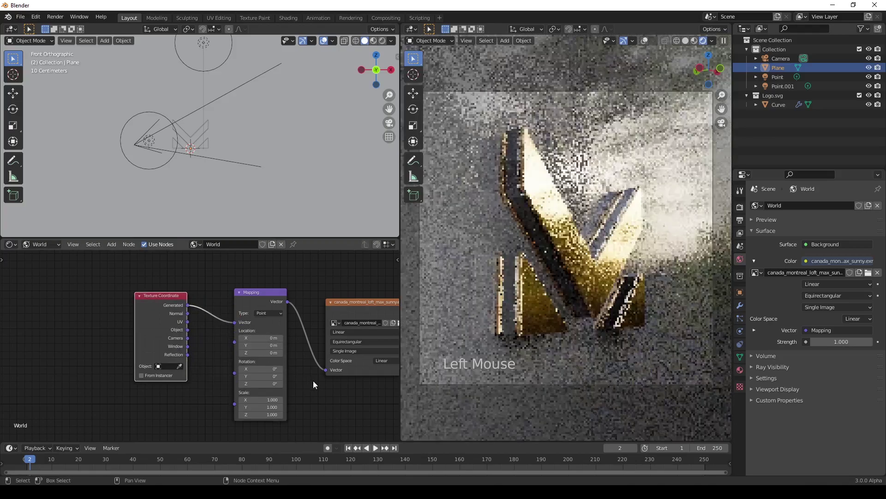
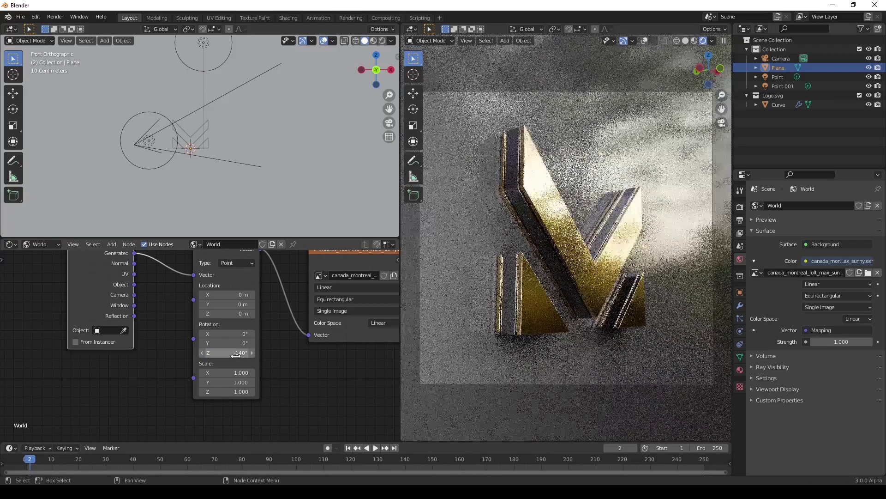
Step: Enable Scene World in Viewport Shading and darken the Background material's base colour
click(721, 44)
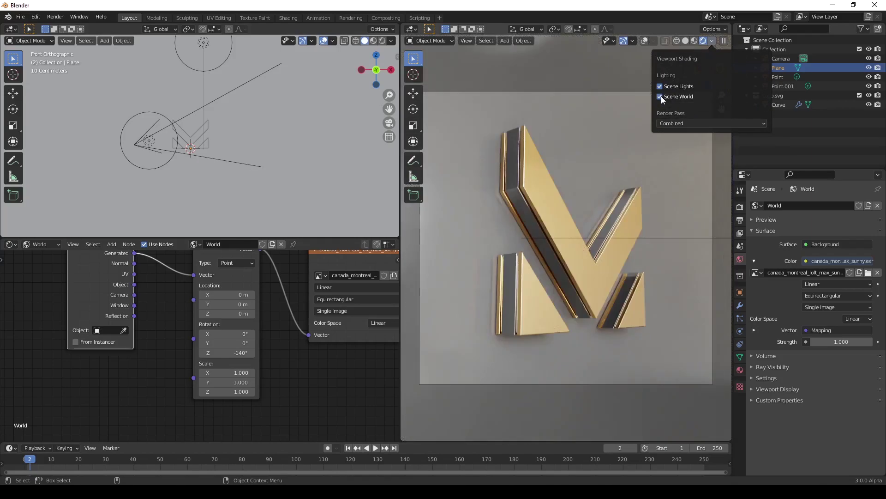
click(479, 152)
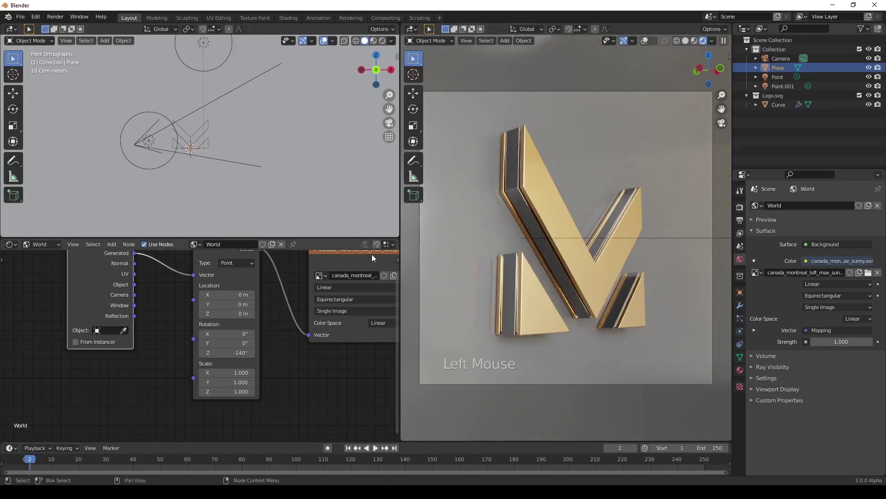
click(56, 248)
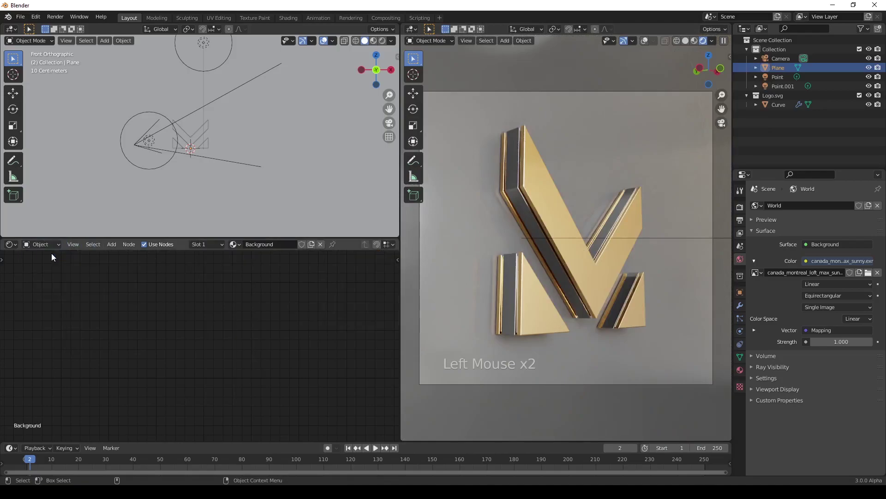
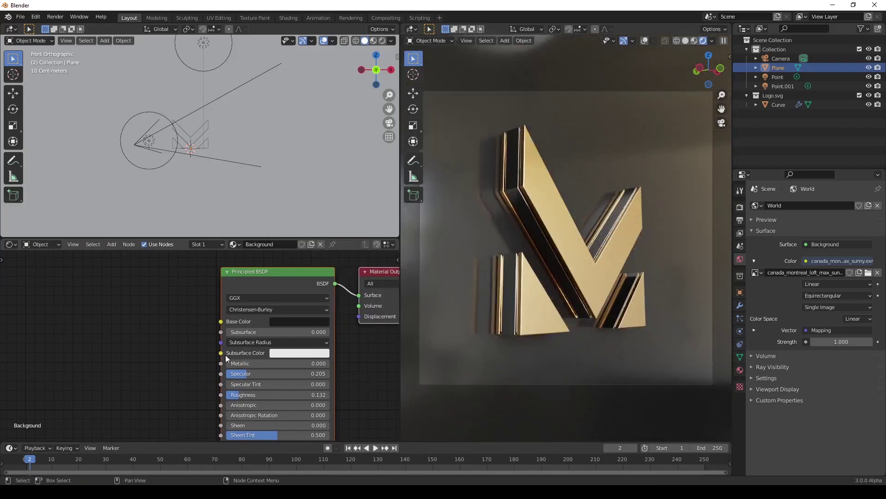
Step: Select the logo Curve and pick a new colour on its material node
click(248, 397)
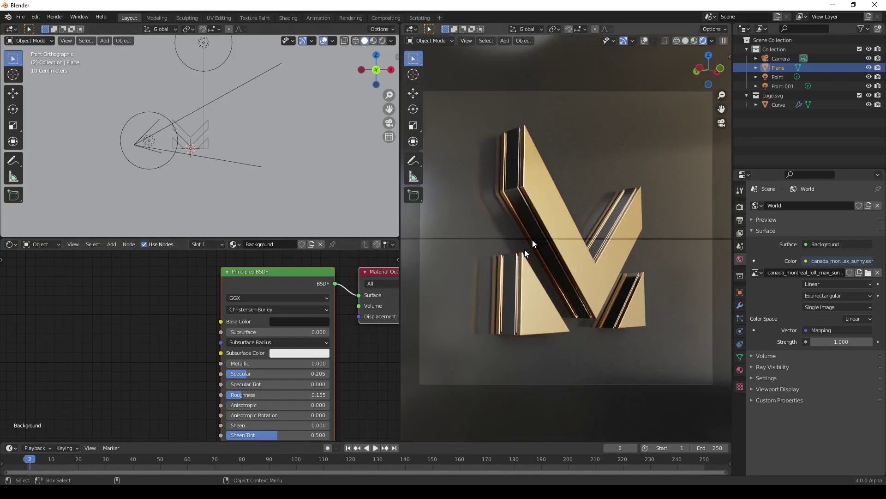
click(552, 210)
click(211, 247)
click(191, 360)
click(299, 324)
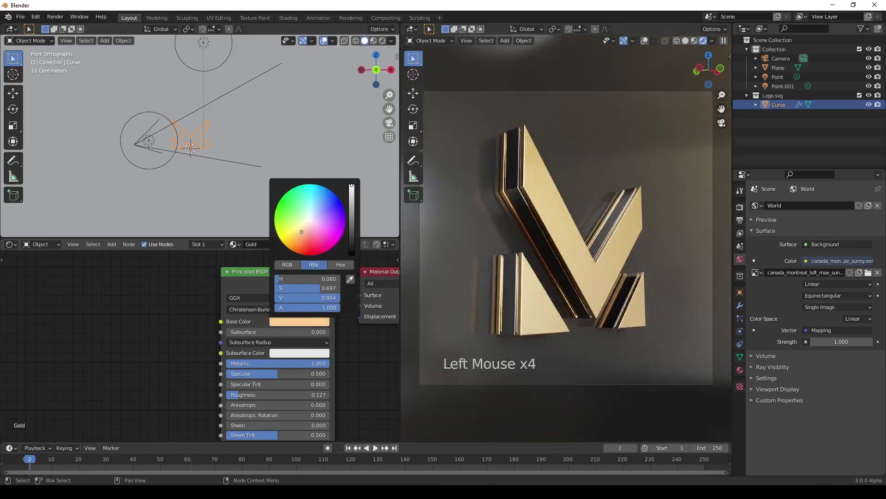
click(244, 397)
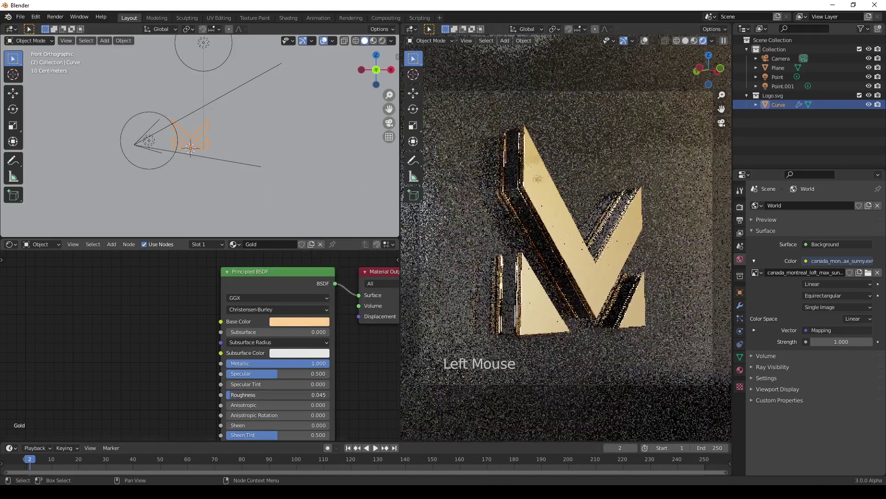
Step: Toggle the sidebar and nudge the camera view of the logo against the backdrop
key(n)
click(682, 171)
key(n)
click(589, 237)
middle_click(589, 240)
click(581, 244)
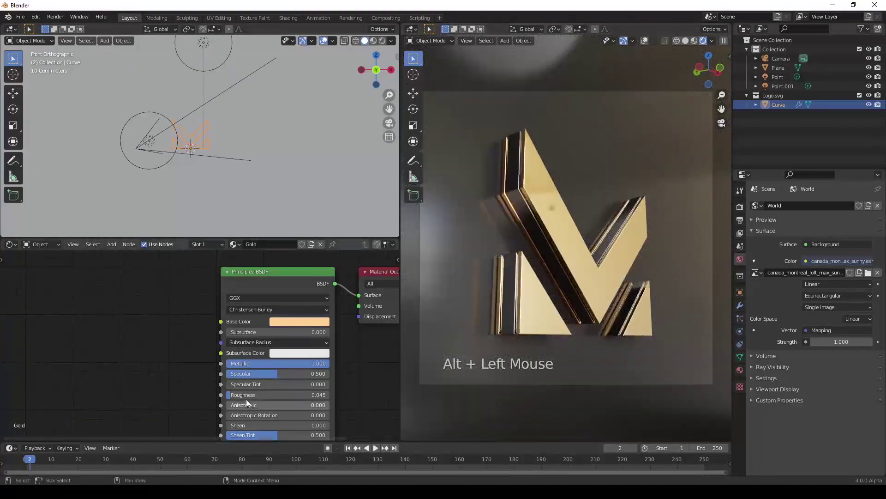